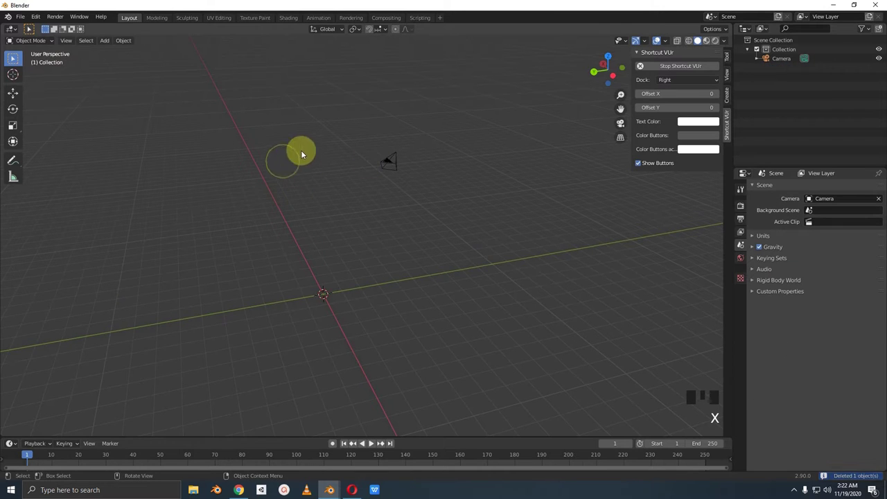
Select the default camera to clear it and bring up the Add menu for a mesh circle
click(398, 165)
middle_click(375, 296)
scroll(up, 3)
drag(388, 298, 374, 316)
scroll(up, 3)
key(shift+a)
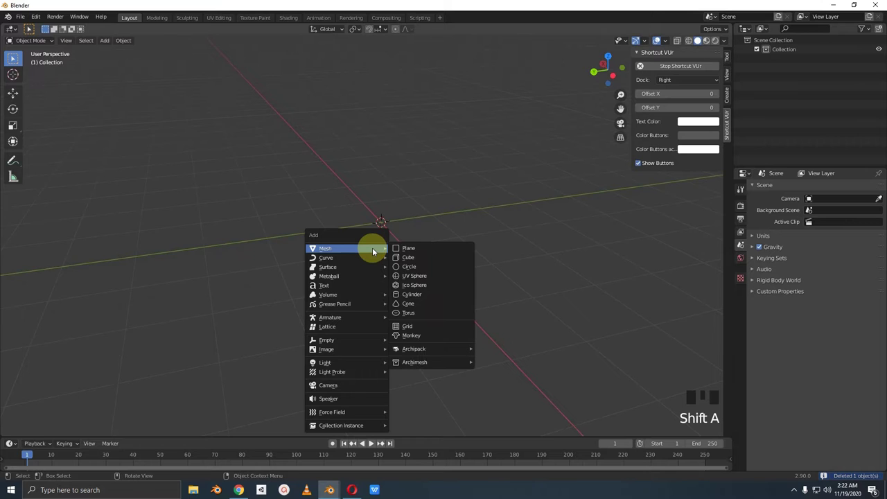
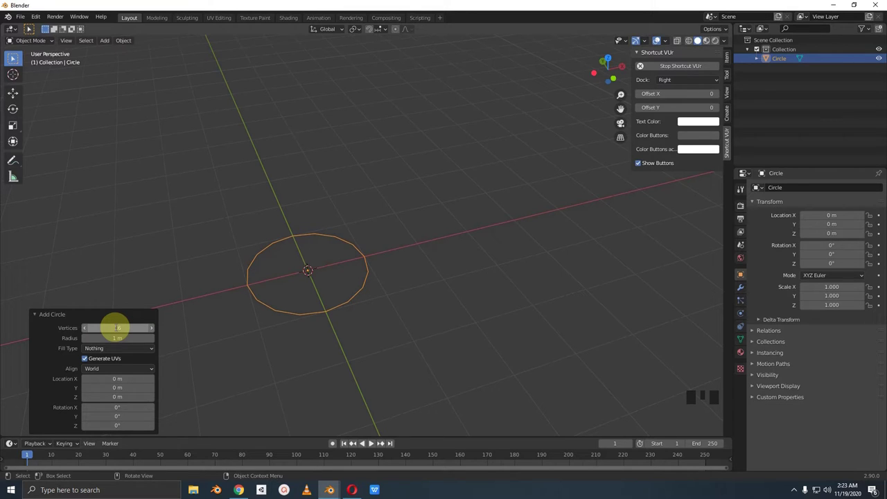
Confirm the 16-vertex circle at the origin before shaping it into the pot
key(Escape)
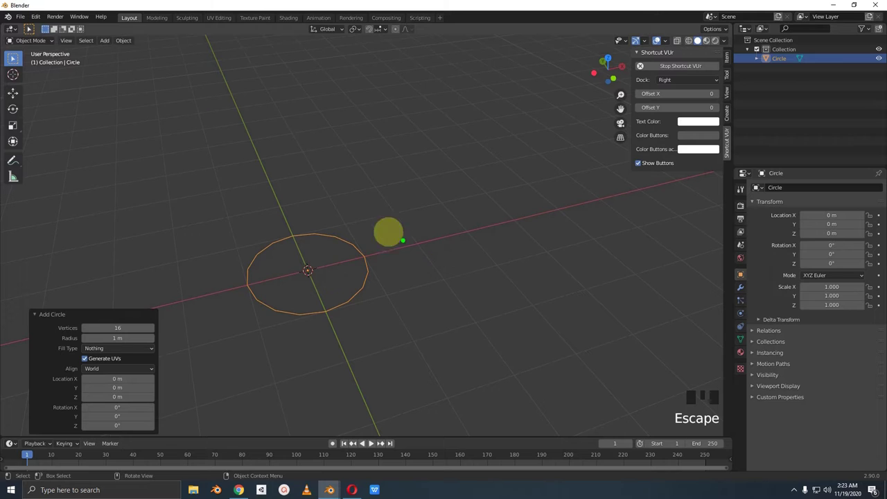
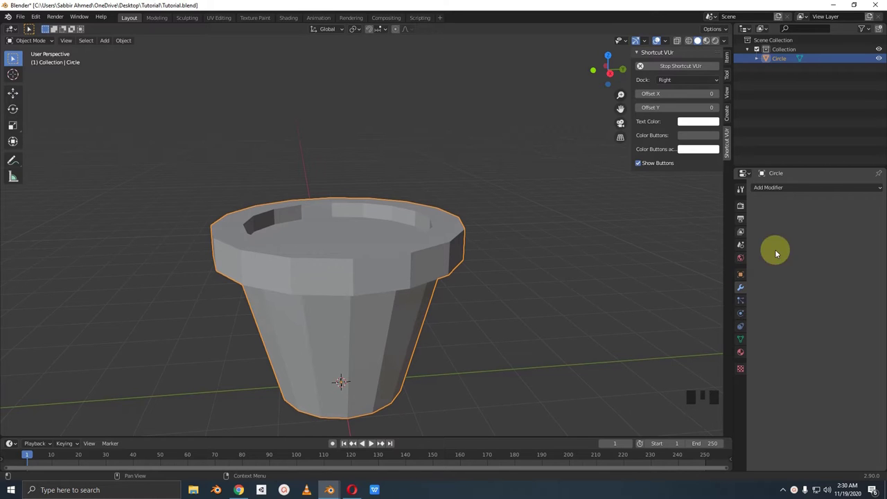
Add a Subdivision Surface modifier to the pot and enter Edit Mode from front view
drag(810, 189, 700, 343)
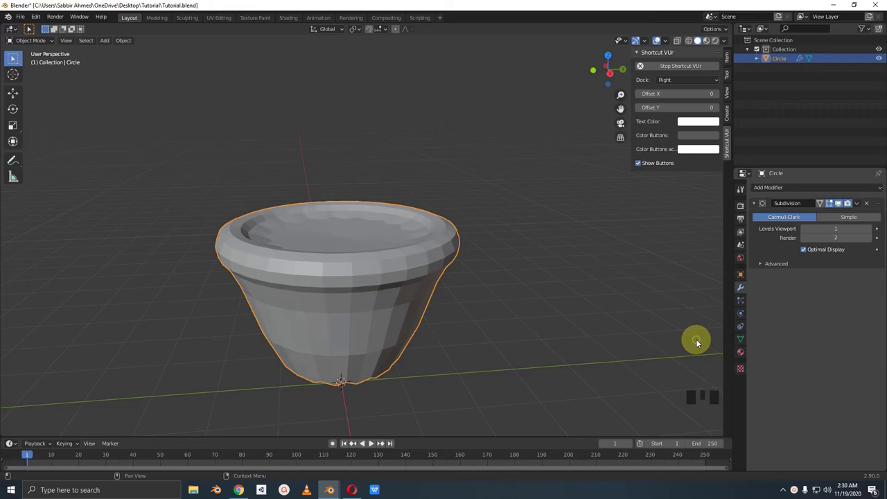
drag(449, 297, 494, 263)
key(KP_1)
middle_click(431, 247)
scroll(up, 3)
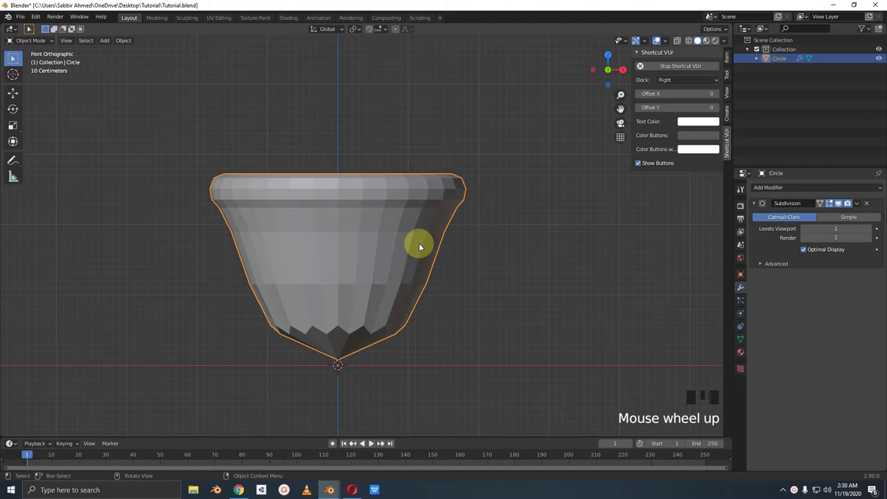
key(Tab)
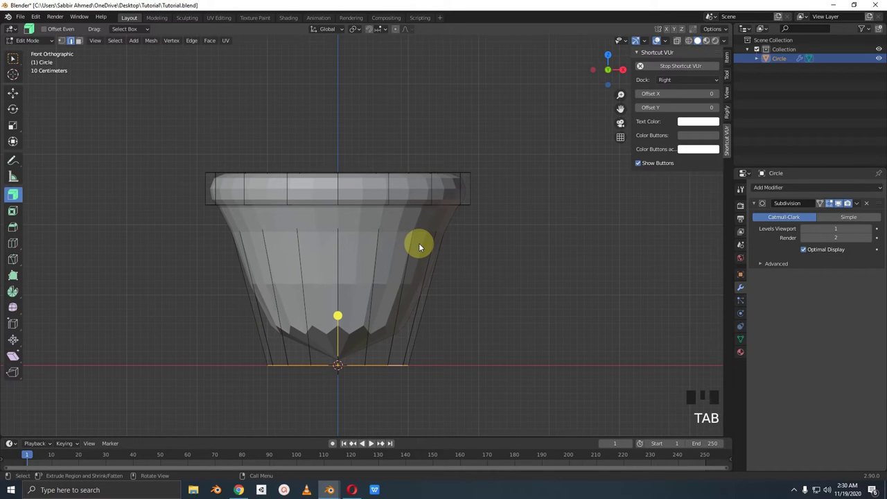
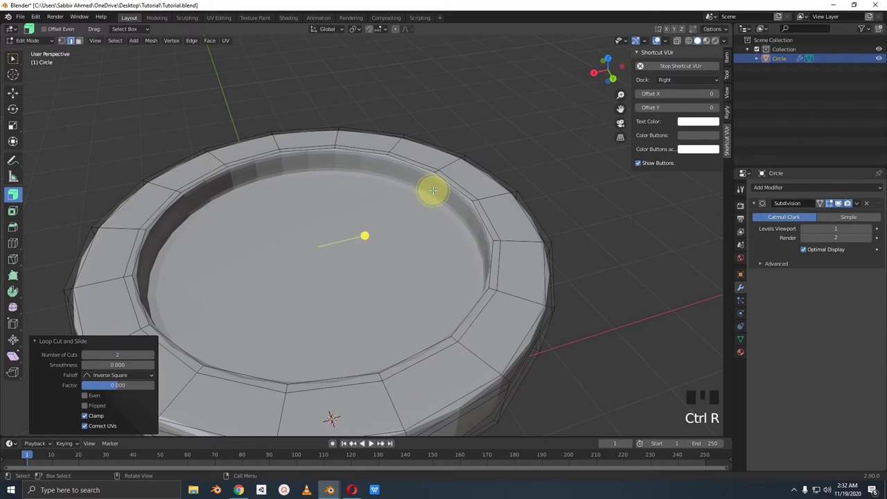
Return to Object Mode and change the pot's viewport subdivision level
key(Tab)
scroll(down, 3)
drag(441, 245, 516, 248)
scroll(down, 3)
drag(487, 250, 428, 250)
scroll(up, 3)
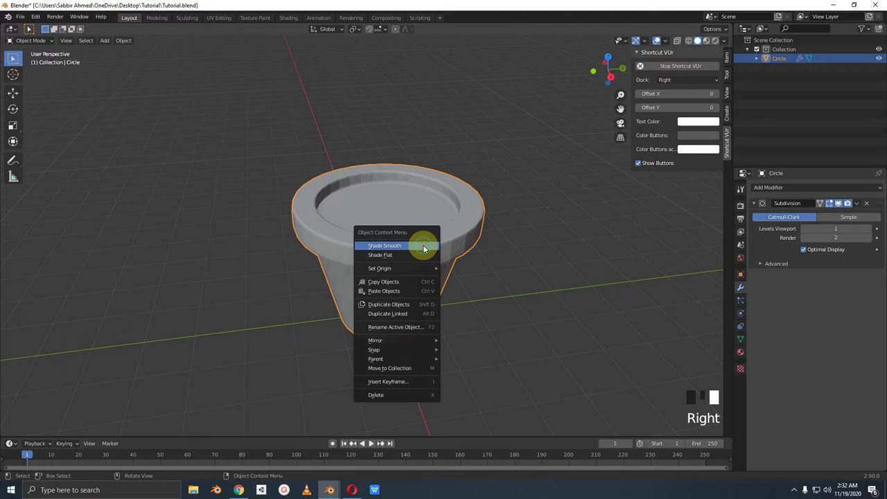
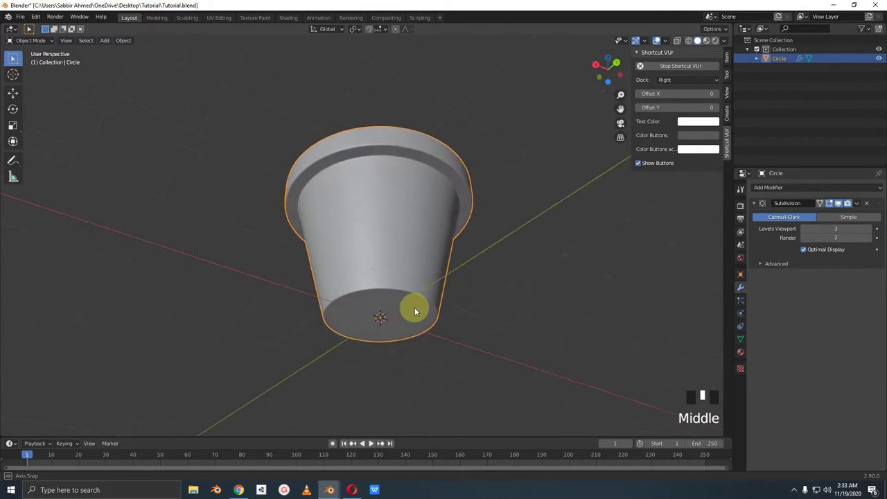
scroll(up, 3)
drag(440, 288, 793, 230)
click(809, 232)
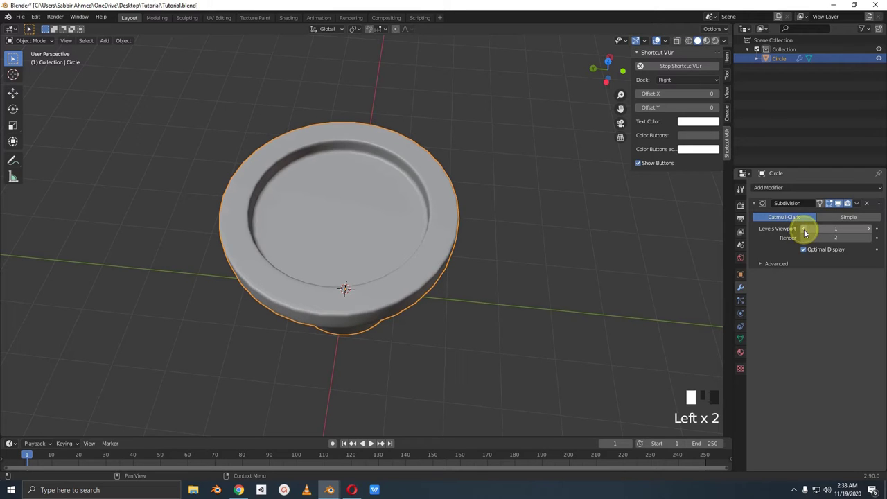
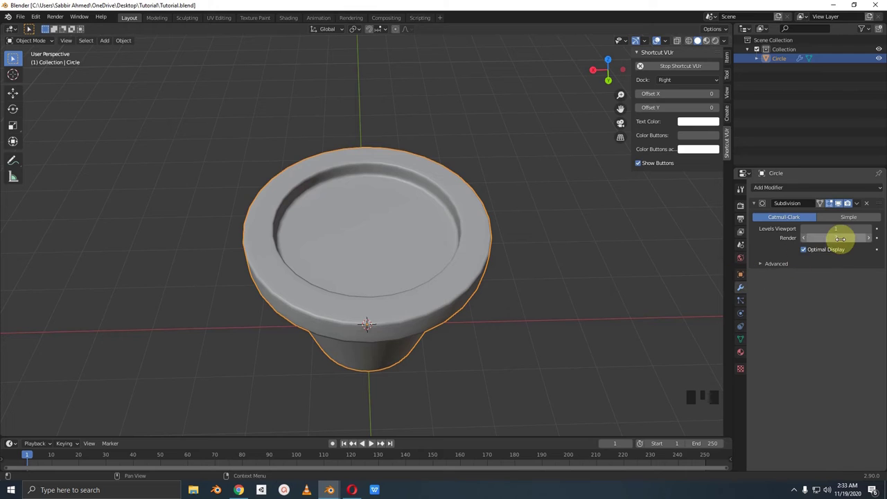
Set the pot's render subdivision level to 3 and save the file
scroll(down, 3)
drag(476, 304, 433, 308)
key(ctrl+s)
drag(445, 309, 400, 408)
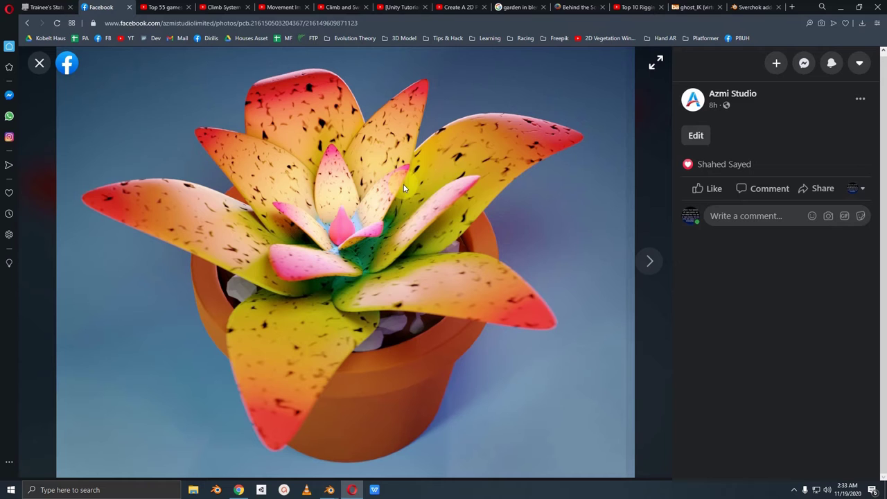
drag(417, 234, 351, 224)
key(shift+a)
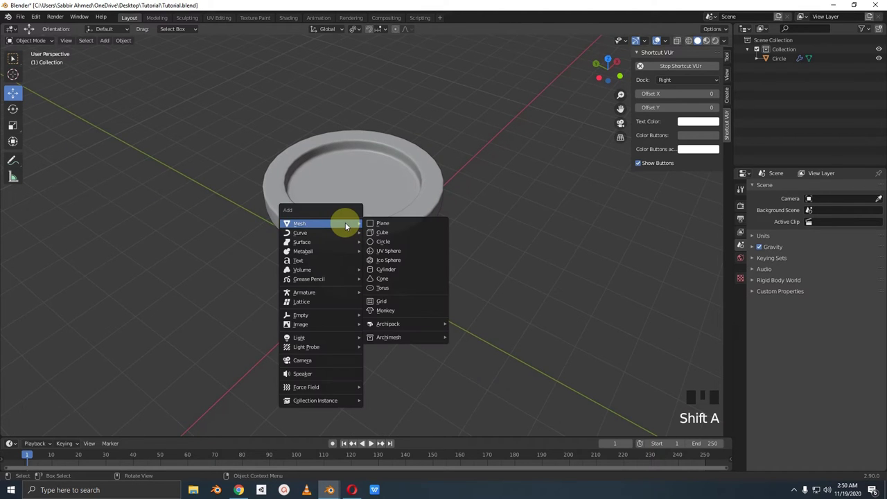
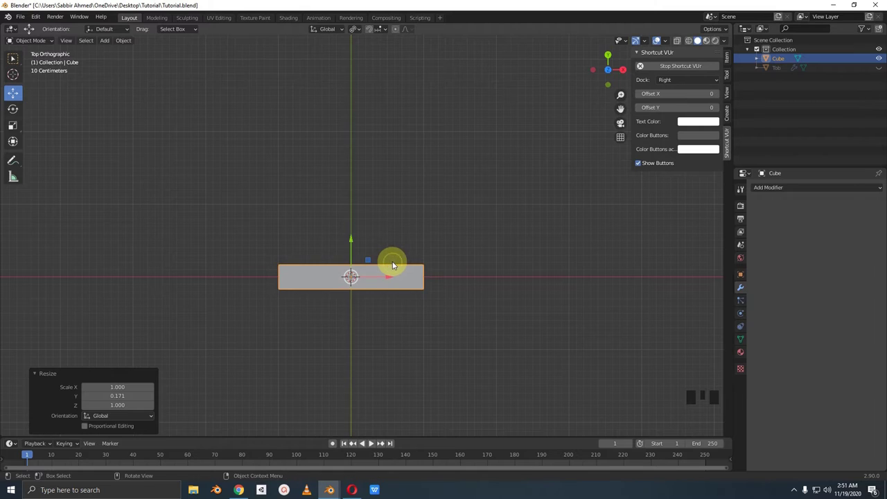
Scale the cube's bottom thin along X in front view to form a narrow point
key(KP_1)
key(s)
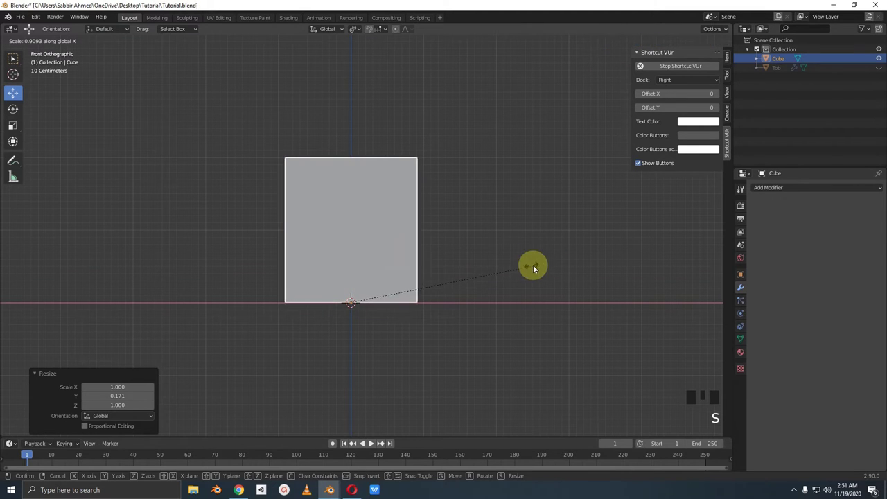
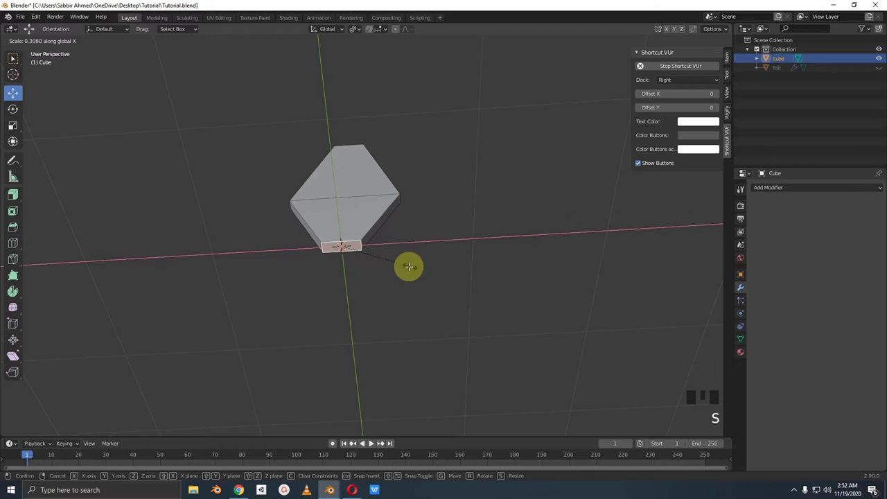
key(KP_1)
Cut an extra horizontal edge loop across the petal, viewed from the front
key(ctrl+r)
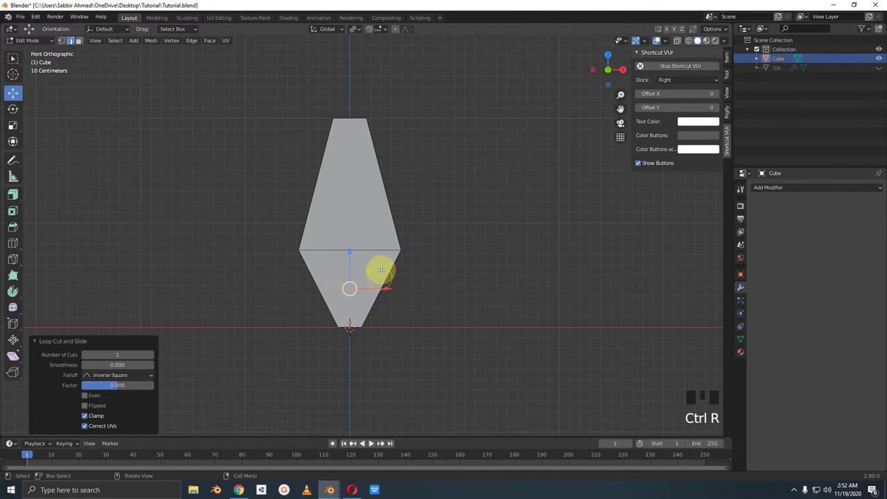
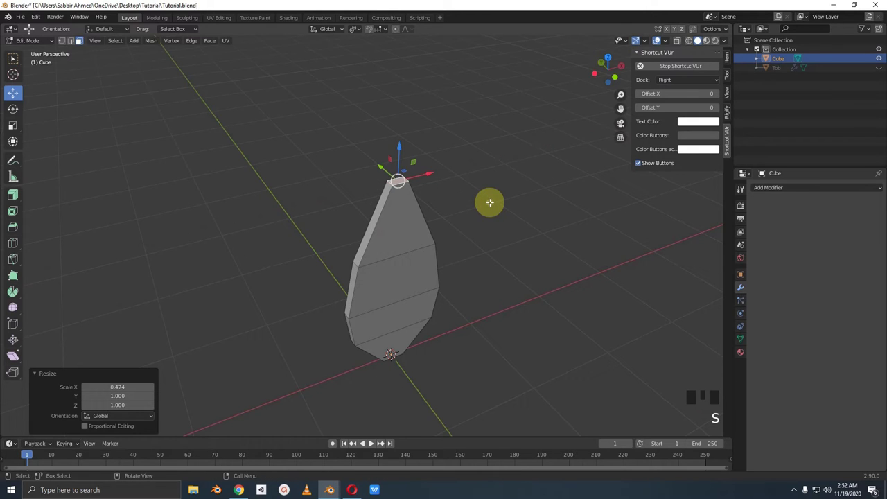
key(KP_1)
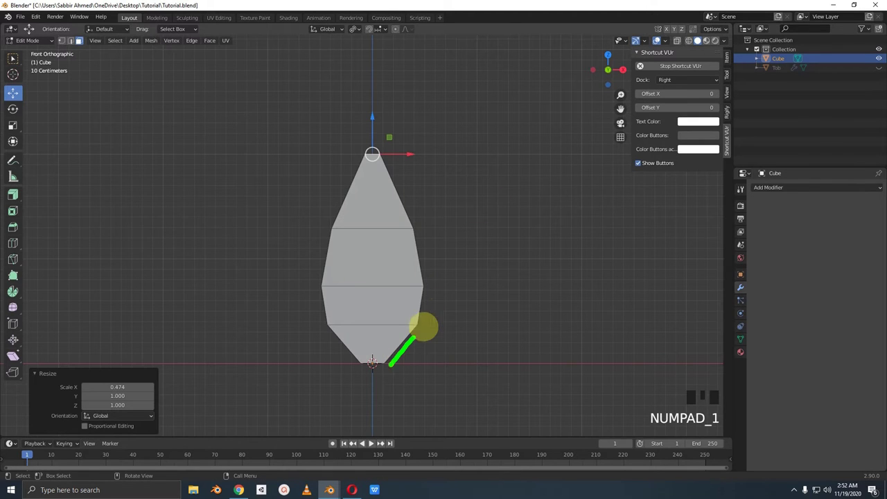
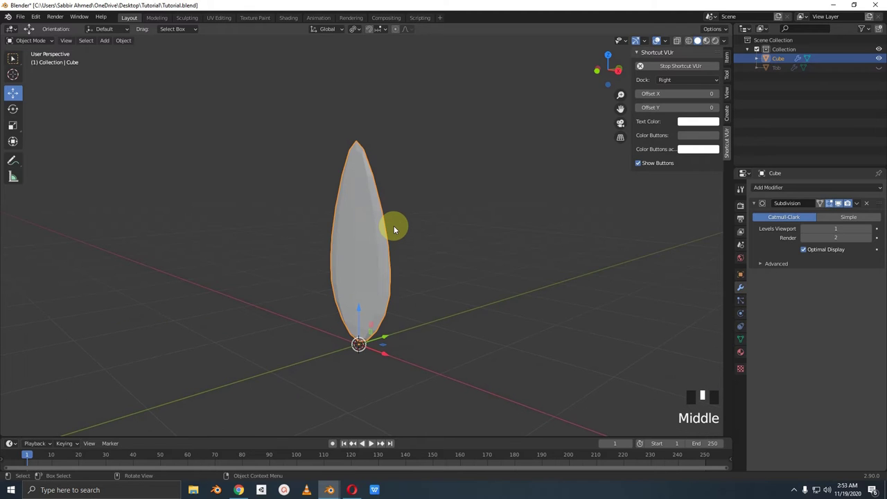
Tilt the petal about 35° outward in side view, then turn it 45° around Z in top view
key(KP_3)
drag(497, 264, 449, 137)
key(r)
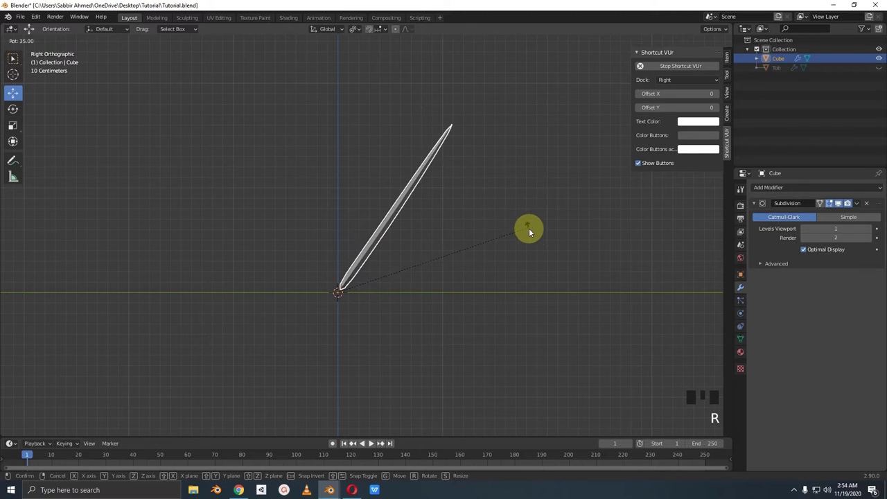
drag(424, 192, 435, 210)
key(KP_7)
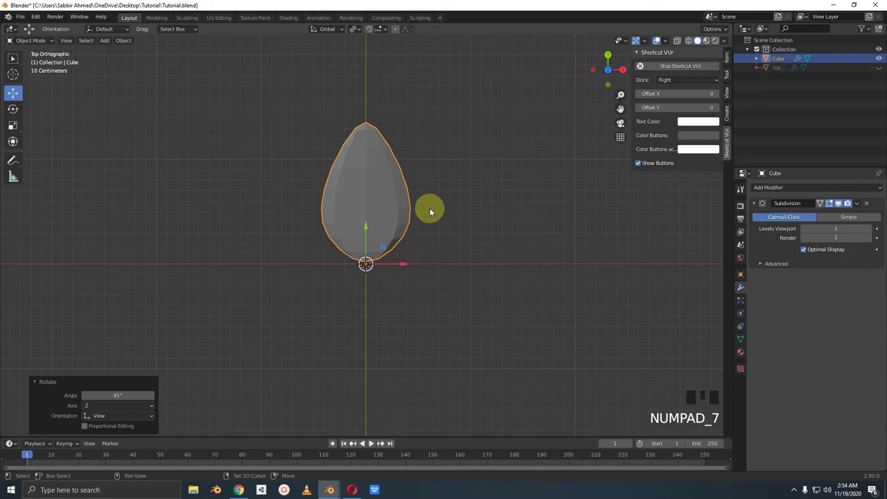
Duplicate the petal and rotate copies 90° to form a four-petal cross
drag(432, 256, 440, 164)
key(shift+d)
key(r)
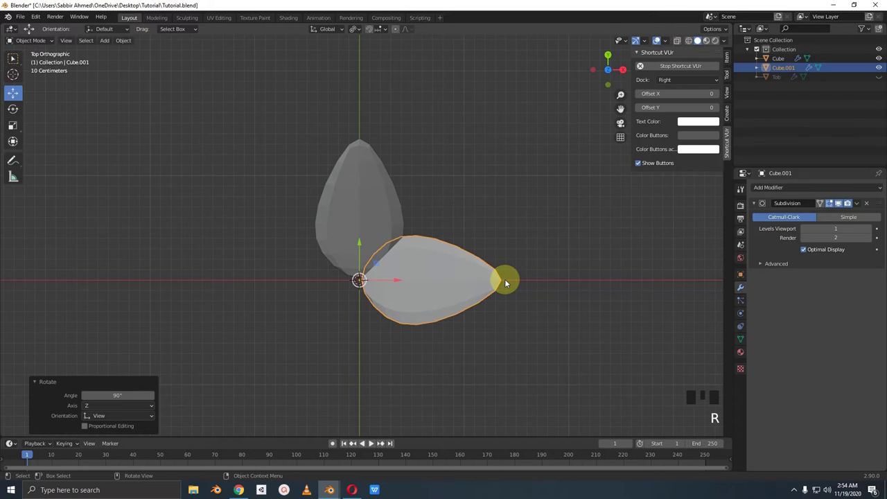
drag(494, 270, 497, 283)
key(x)
click(400, 250)
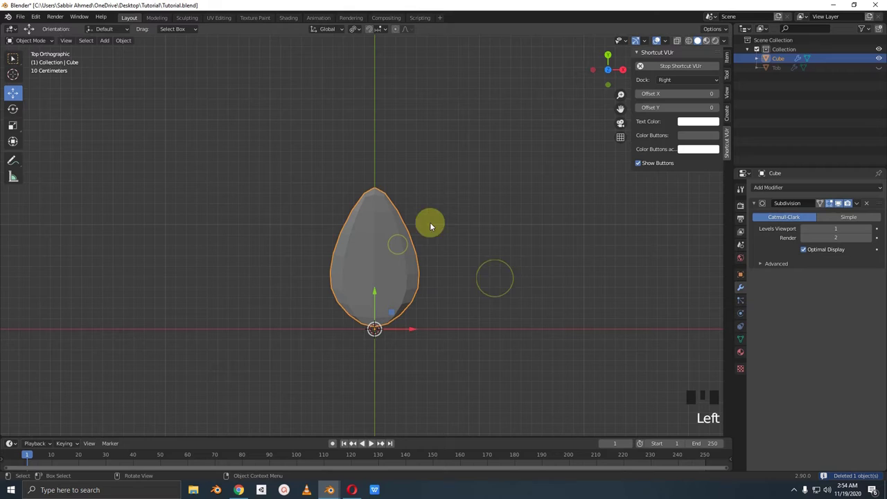
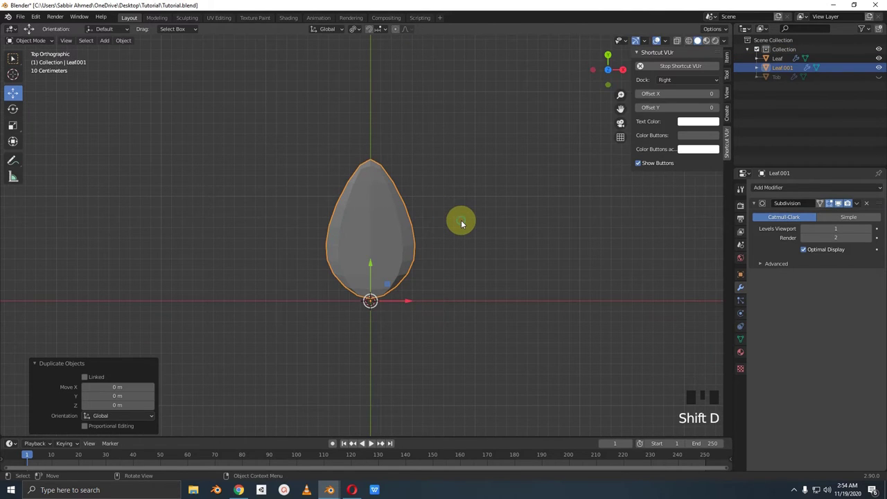
key(r)
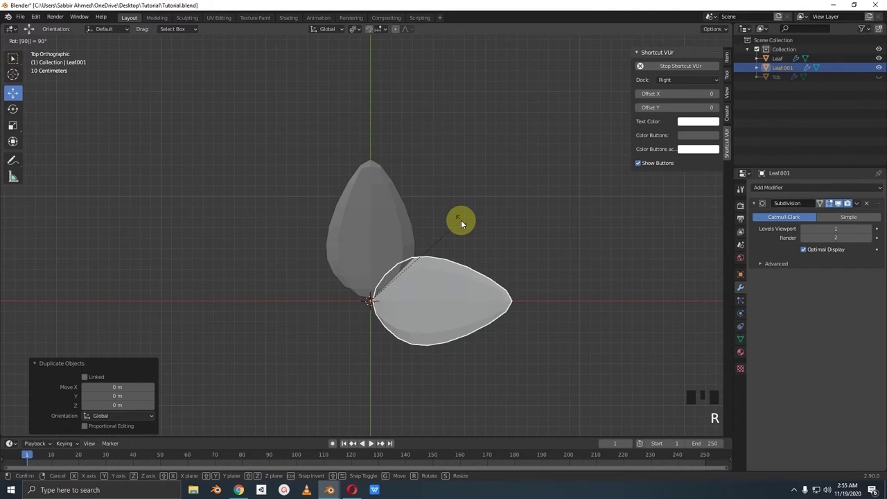
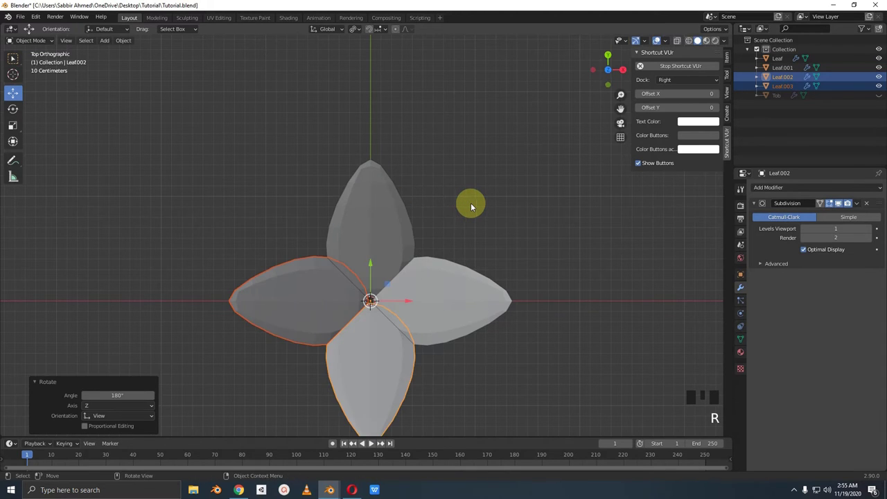
Select all four petals, duplicate them and lift the copy upward as a second ring
drag(477, 217, 477, 231)
scroll(down, 3)
drag(475, 208, 446, 270)
click(446, 270)
click(382, 213)
drag(346, 263, 368, 309)
click(375, 323)
key(KP_1)
drag(403, 239, 451, 291)
key(shift+d)
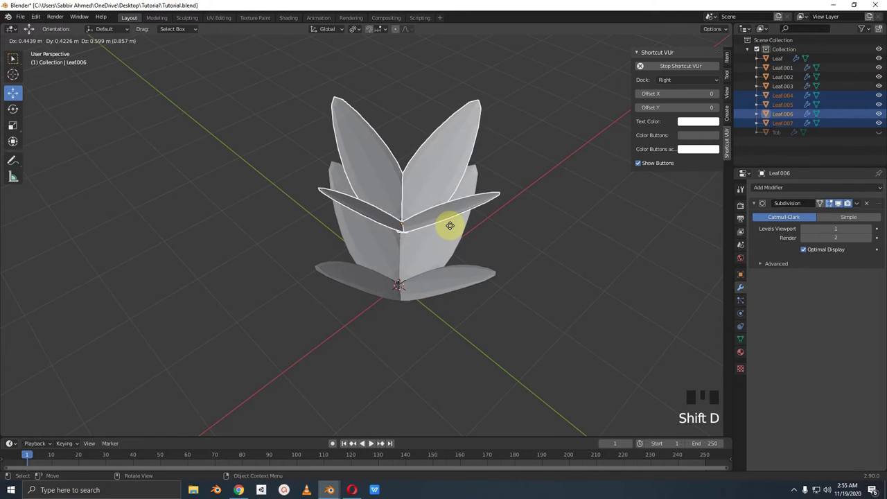
Rotate the second petal ring 45° in top view and shrink it to about 0.66 scale
key(KP_7)
key(r)
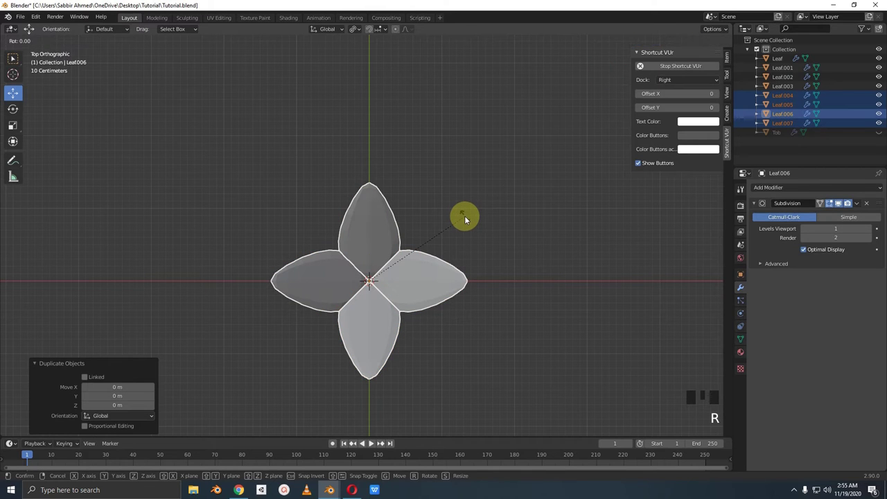
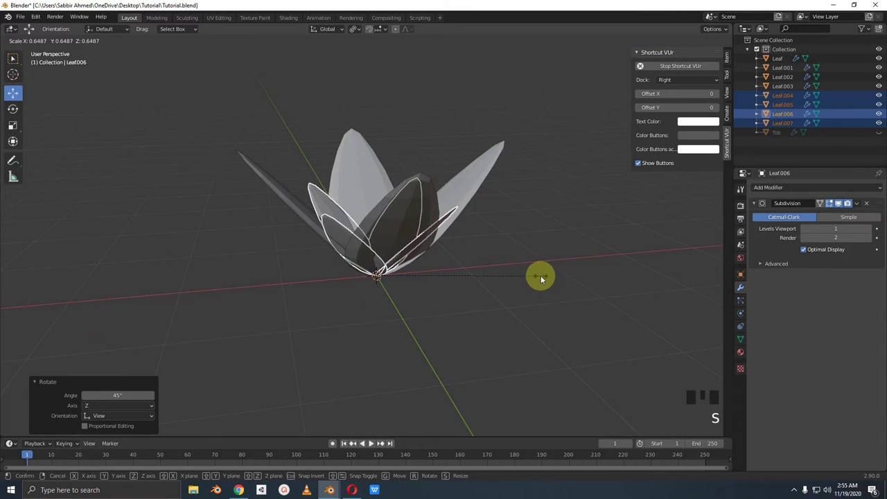
drag(526, 278, 400, 280)
scroll(up, 3)
drag(395, 266, 309, 269)
scroll(up, 3)
click(302, 283)
drag(432, 270, 543, 297)
key(s)
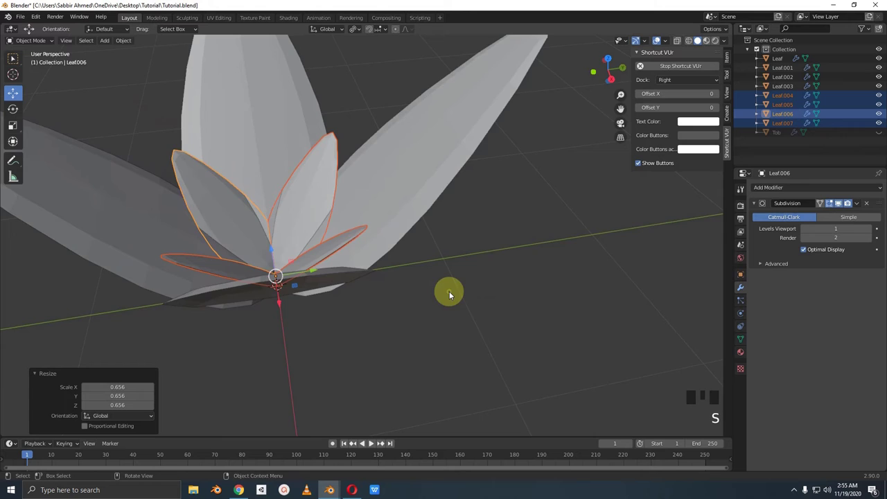
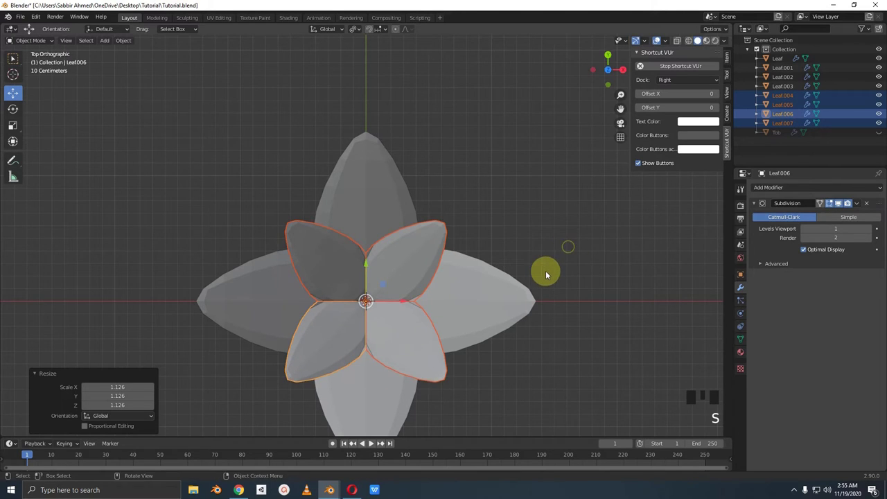
Duplicate the second ring, turn it 45°, scale it to 0.469 and raise it slightly
drag(549, 261, 555, 235)
key(shift+d)
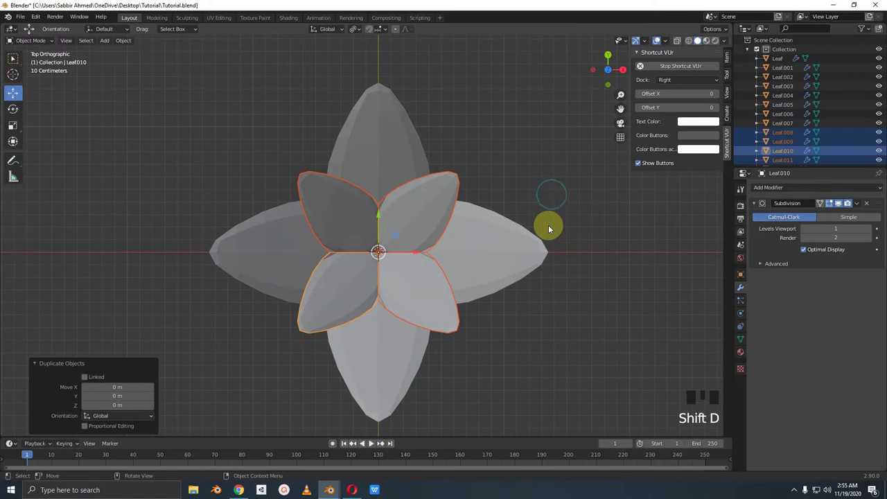
key(r)
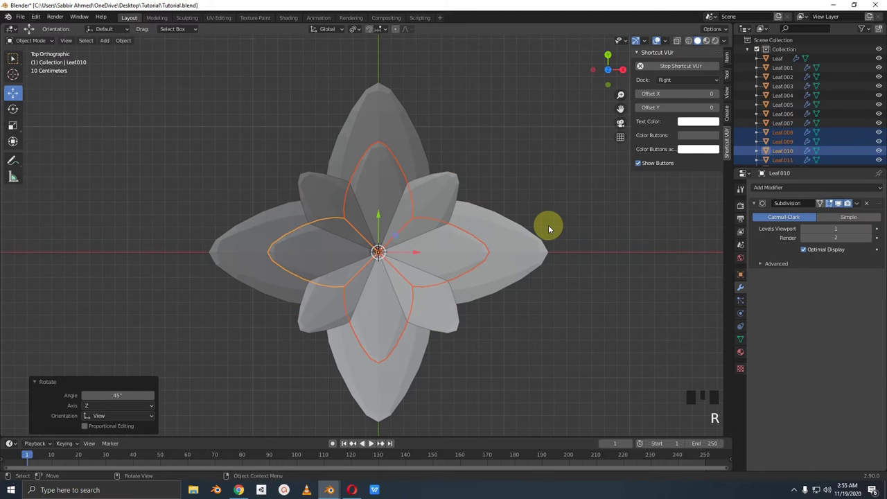
drag(536, 318, 623, 267)
key(s)
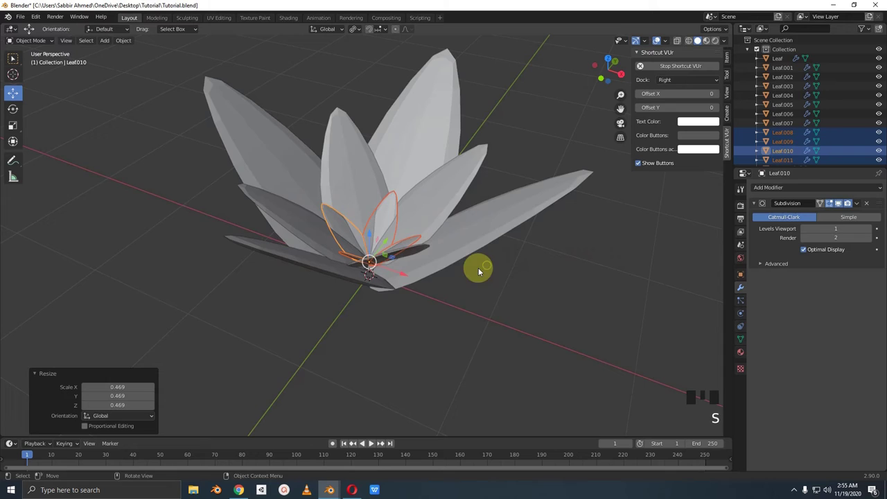
drag(433, 253, 418, 248)
scroll(up, 3)
drag(402, 248, 374, 238)
click(373, 238)
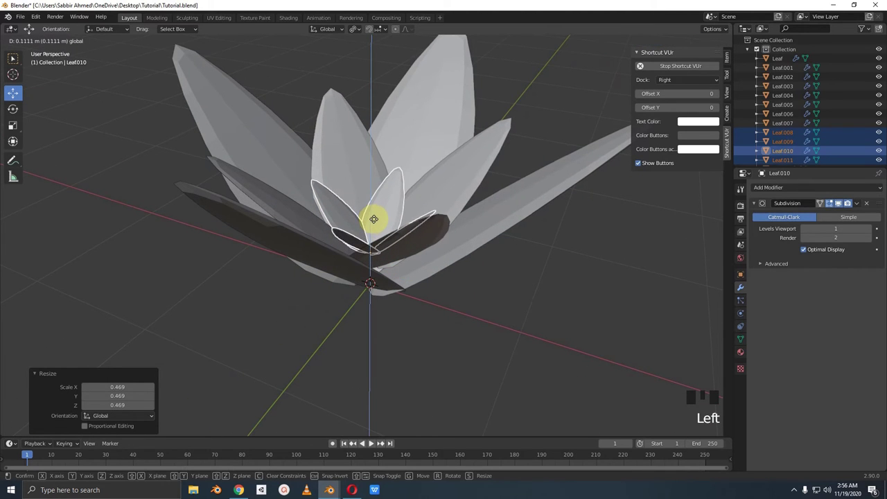
drag(498, 227, 494, 228)
Select individual small inner petals and tilt them more upright
scroll(down, 3)
drag(504, 225, 506, 255)
scroll(up, 3)
drag(428, 267, 382, 238)
scroll(up, 3)
drag(378, 229, 379, 227)
scroll(up, 3)
click(391, 219)
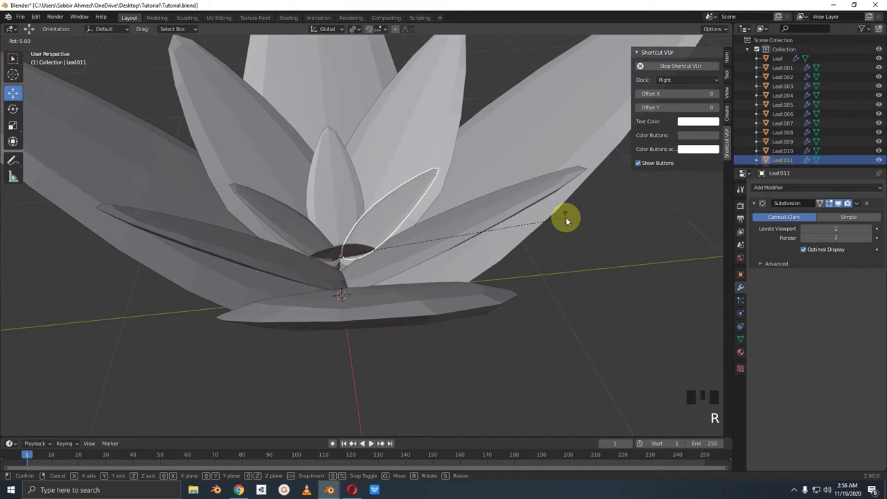
click(364, 181)
drag(342, 196, 529, 251)
key(r)
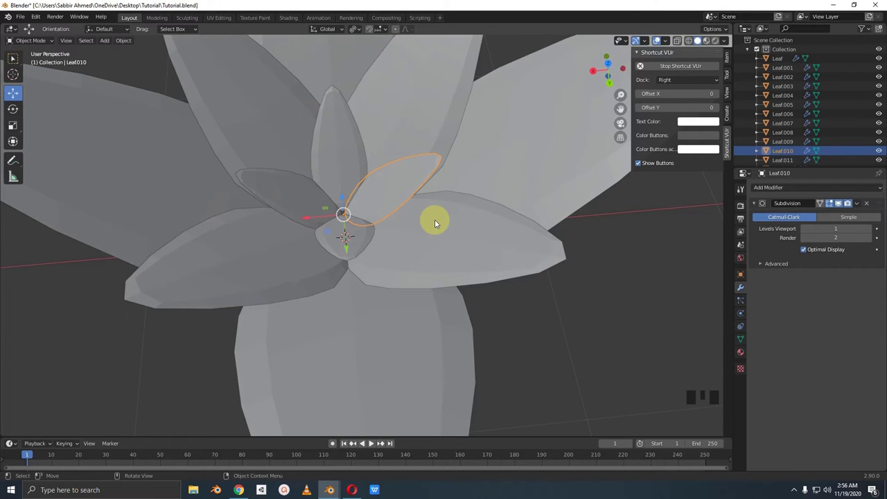
Select the four inner-ring petals and tilt them outward on their own local X axes
scroll(down, 3)
drag(446, 224, 427, 252)
scroll(up, 3)
drag(428, 251, 391, 258)
click(391, 258)
click(379, 226)
click(326, 229)
click(315, 272)
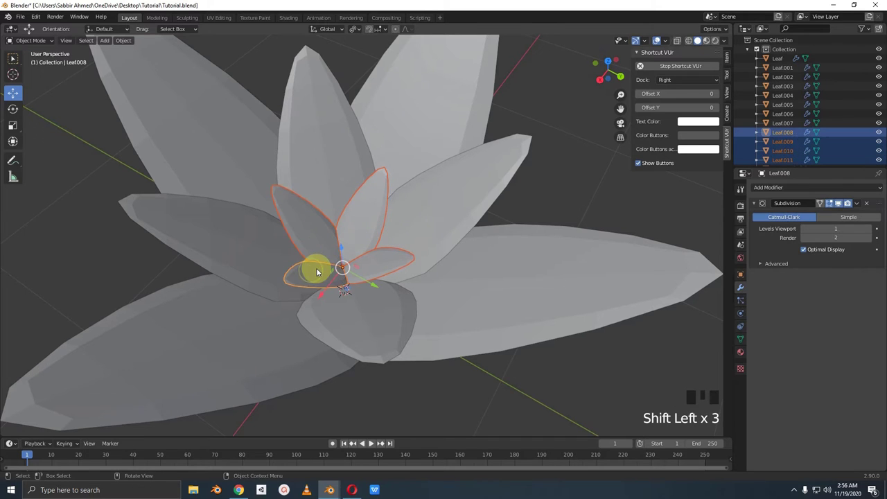
drag(360, 33, 391, 66)
drag(335, 33, 408, 281)
drag(409, 281, 560, 273)
key(r)
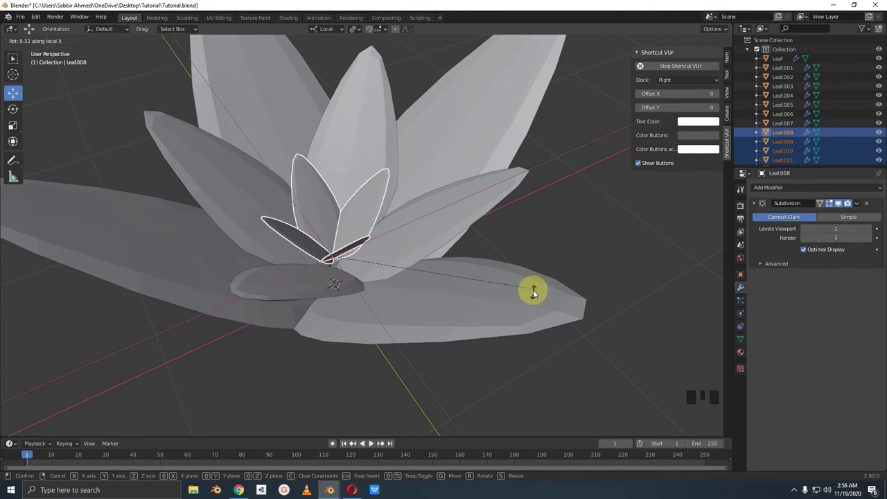
scroll(down, 3)
drag(512, 273, 424, 209)
Select the four middle-ring petals and tilt them together about 5 degrees more upright
click(424, 209)
click(354, 169)
click(276, 231)
click(374, 279)
drag(438, 259, 595, 303)
key(r)
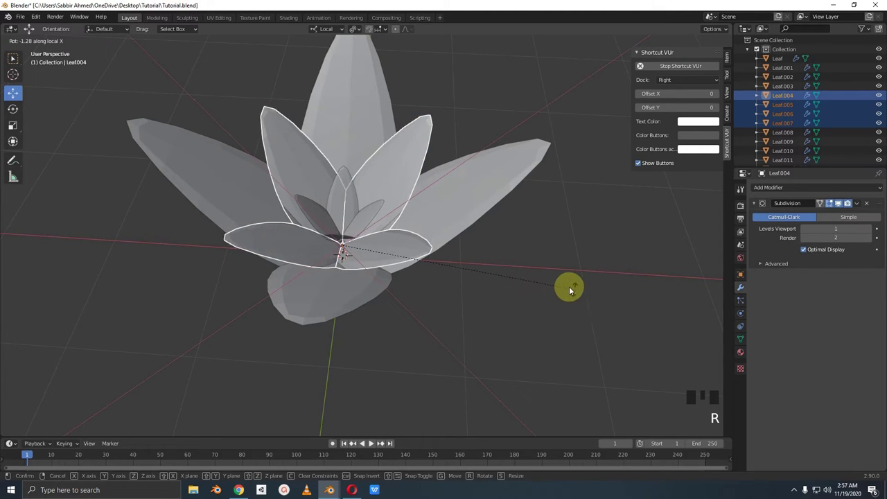
drag(514, 233, 585, 260)
Inspect the flower from around and select an outer petal for the next adjustment
middle_click(539, 233)
scroll(down, 3)
drag(512, 252, 429, 245)
click(429, 245)
drag(486, 252, 491, 253)
scroll(up, 3)
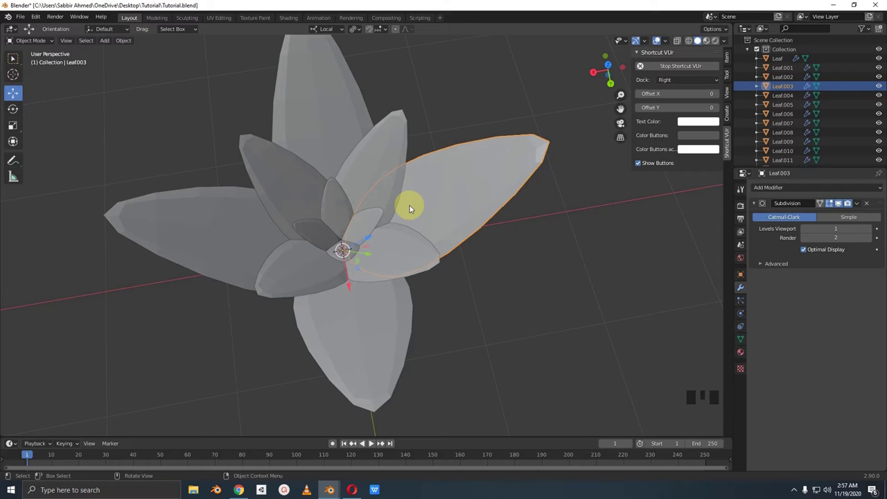
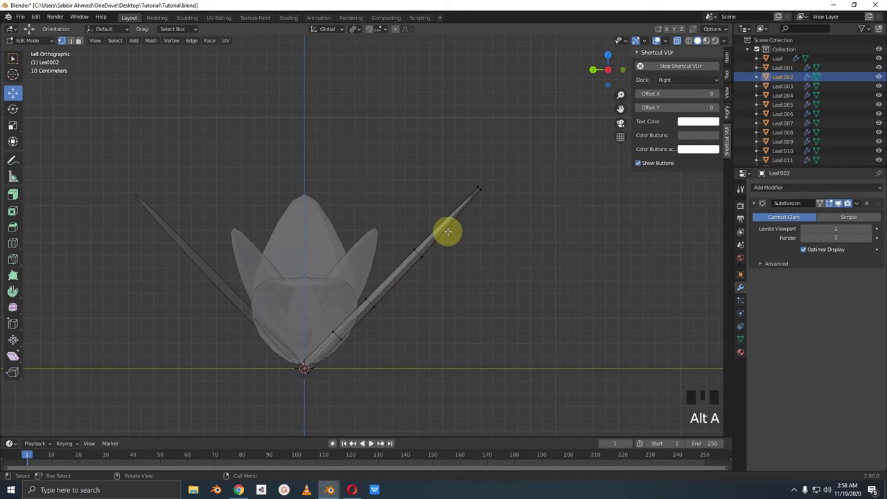
Curl one outer petal's tip nearly horizontal and move on to bend a second outer petal
key(b)
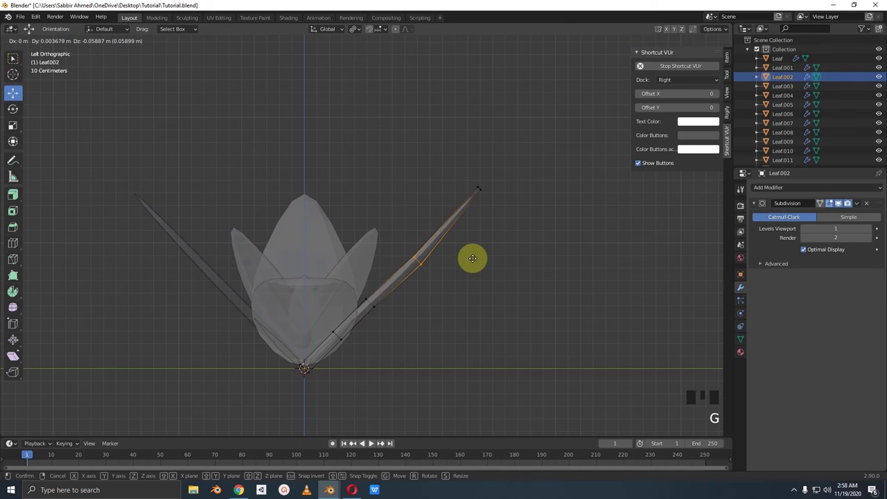
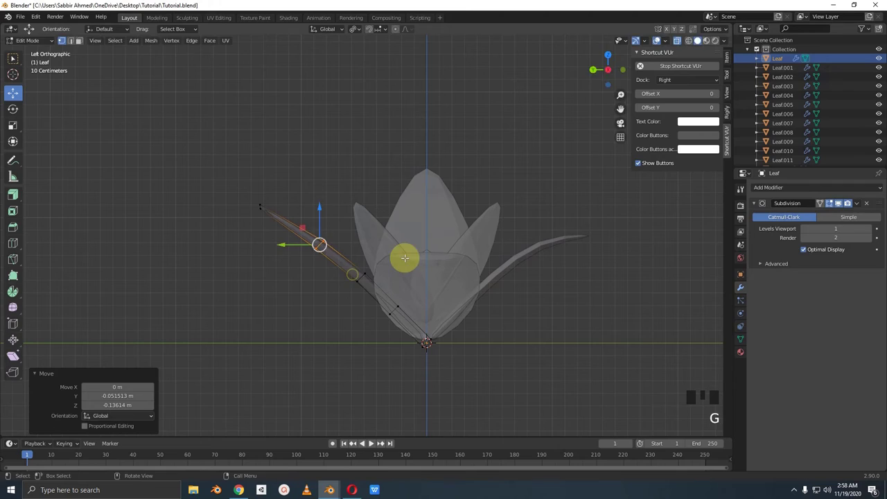
double_click(451, 211)
key(alt+z)
key(KP_3)
key(Tab)
key(KP_1)
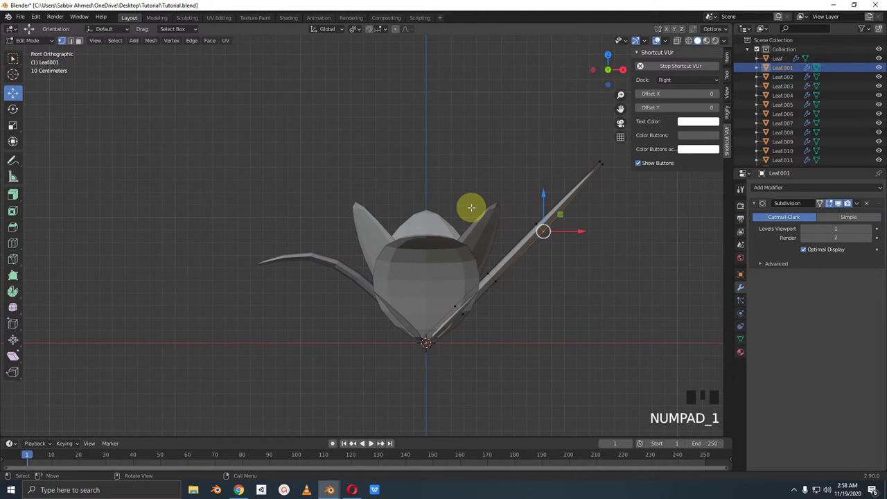
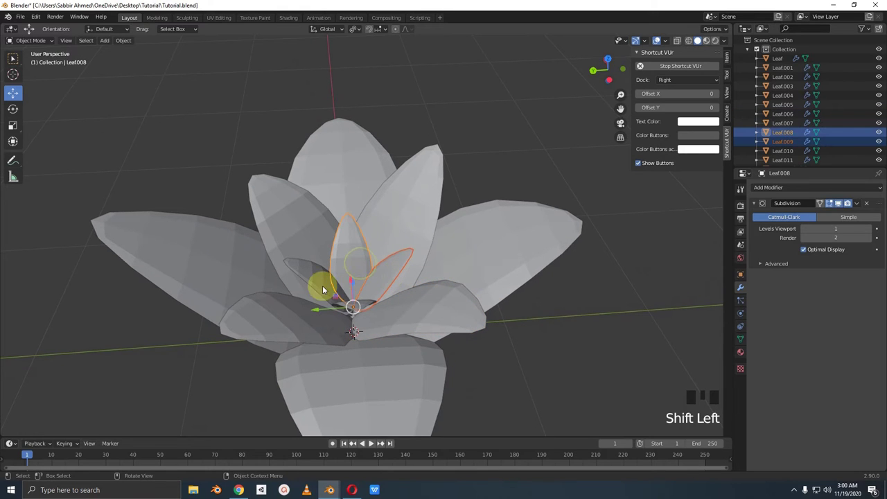
Select the small inner petals and nudge them into place
click(331, 291)
click(372, 303)
drag(403, 293, 377, 303)
scroll(up, 3)
click(358, 318)
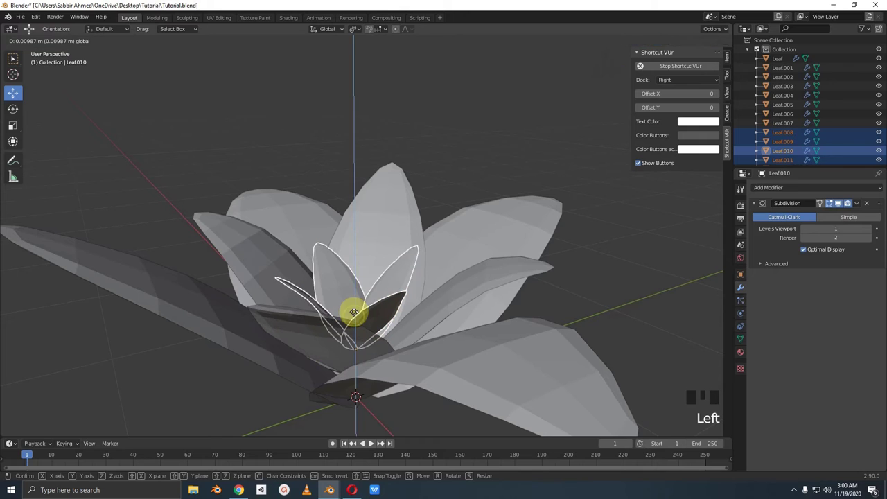
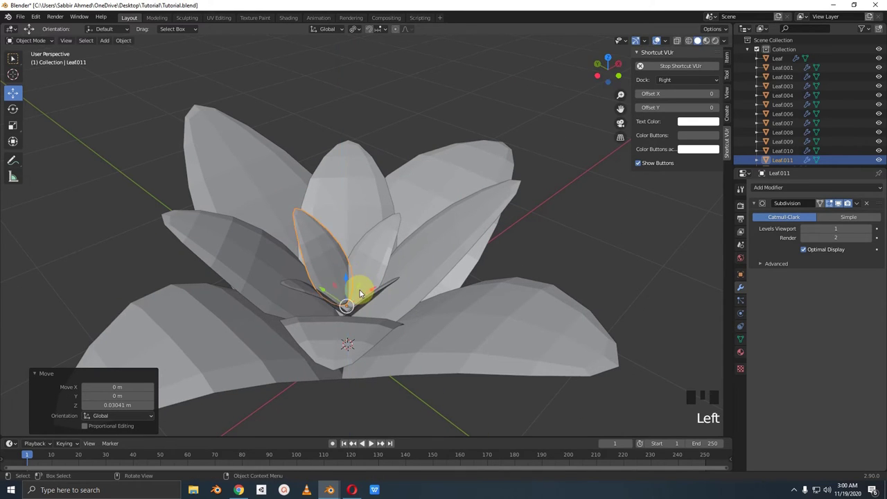
From top view, turn a middle-ring petal about 3.5 degrees around the flower centre
drag(424, 326, 401, 253)
drag(401, 253, 424, 269)
drag(451, 283, 517, 222)
key(r)
drag(538, 258, 479, 284)
scroll(down, 3)
key(KP_7)
click(487, 212)
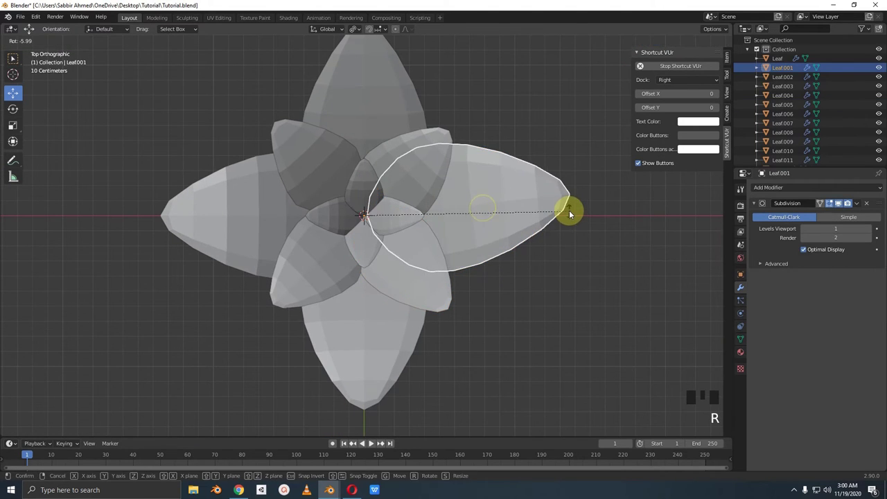
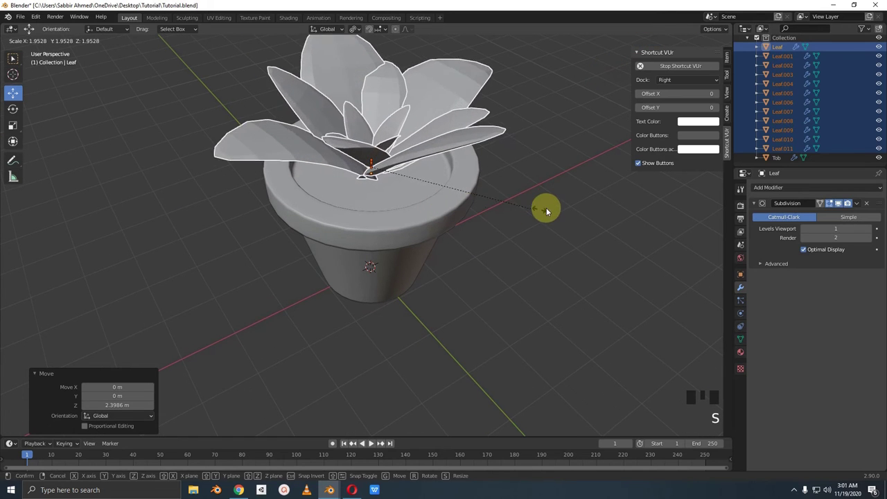
Tilt the whole flower slightly on a single axis so it sits inside the pot rim
drag(564, 178, 587, 204)
key(r)
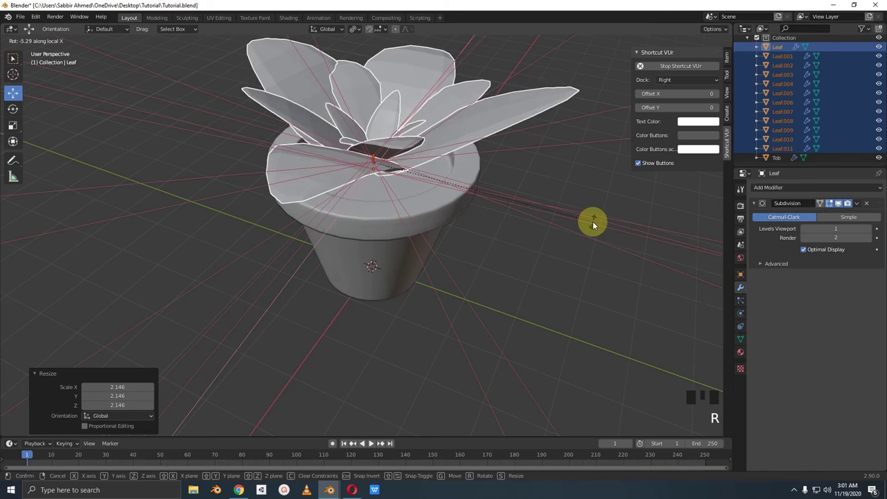
middle_click(581, 211)
key(r)
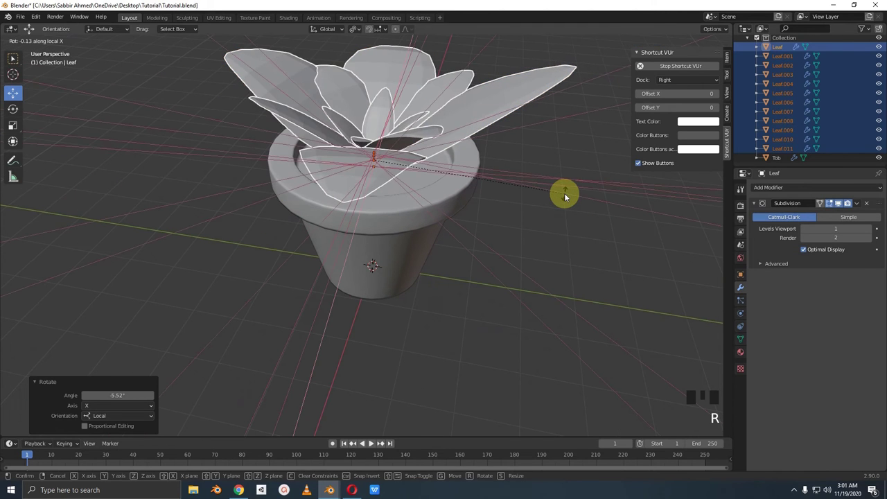
drag(521, 216, 375, 114)
click(376, 113)
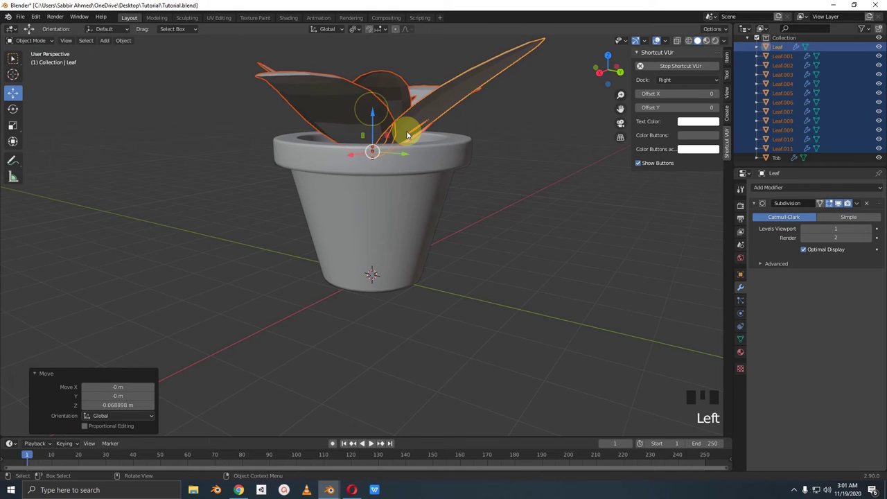
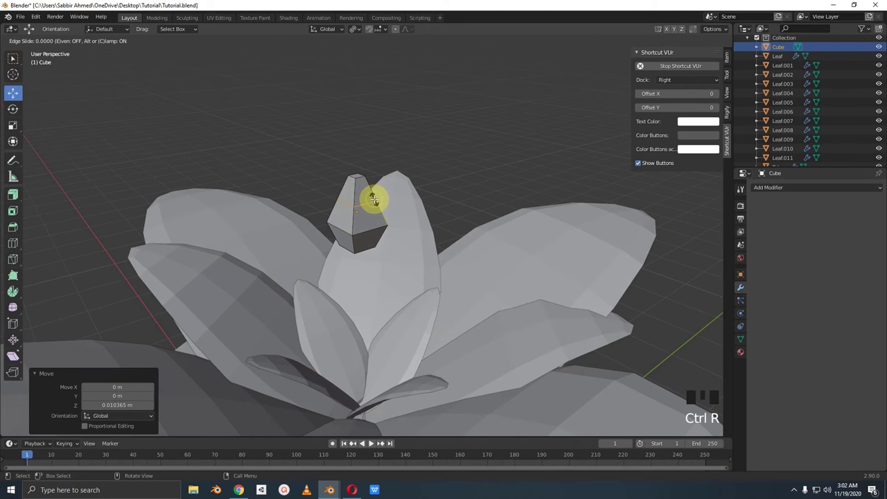
Narrow the bud's loop cut into a teardrop and check its placement in the flower centre
key(s)
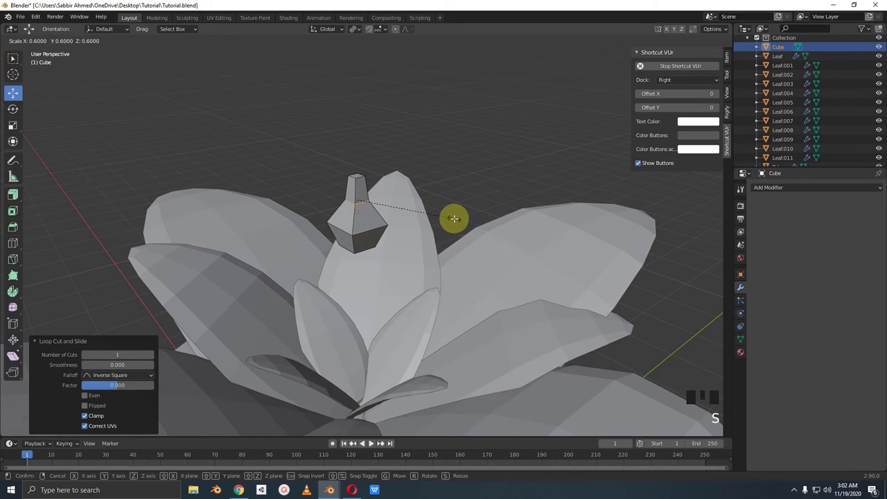
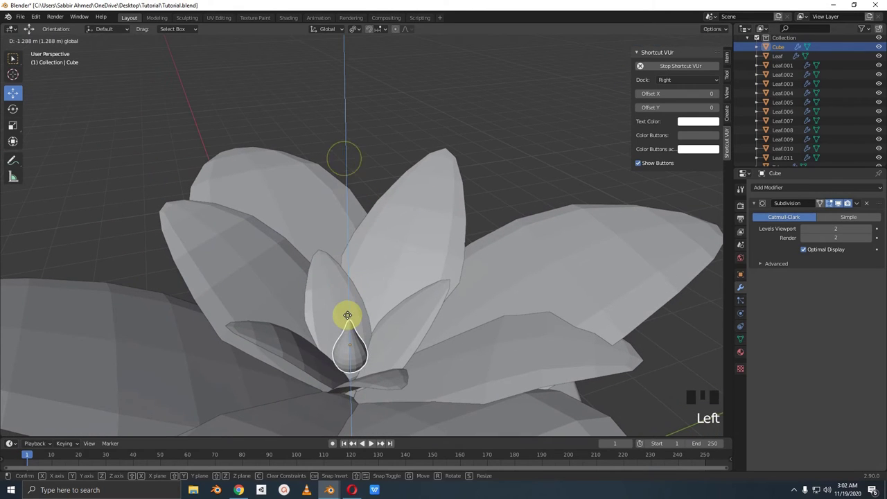
scroll(down, 3)
drag(409, 314, 454, 304)
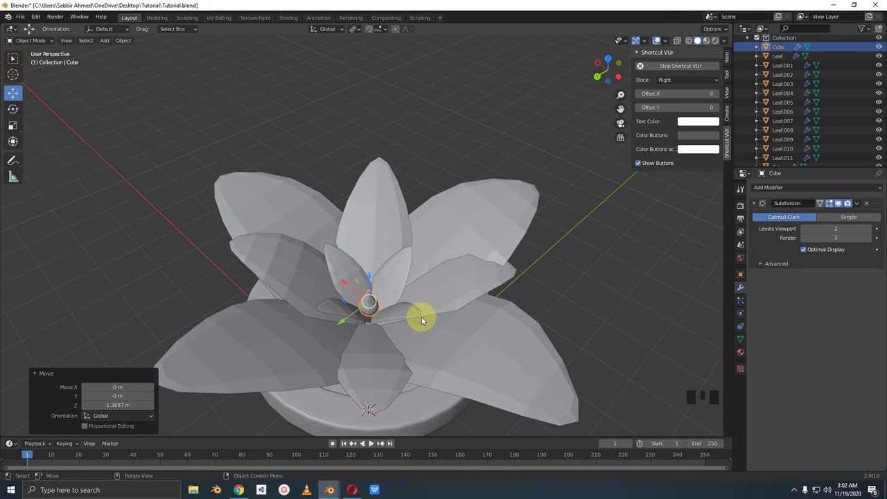
scroll(down, 3)
drag(437, 317, 433, 306)
scroll(up, 3)
Save the file and look over the flower sitting on the pot
key(ctrl+s)
scroll(up, 3)
drag(430, 261, 417, 278)
drag(424, 271, 427, 262)
key(shift+a)
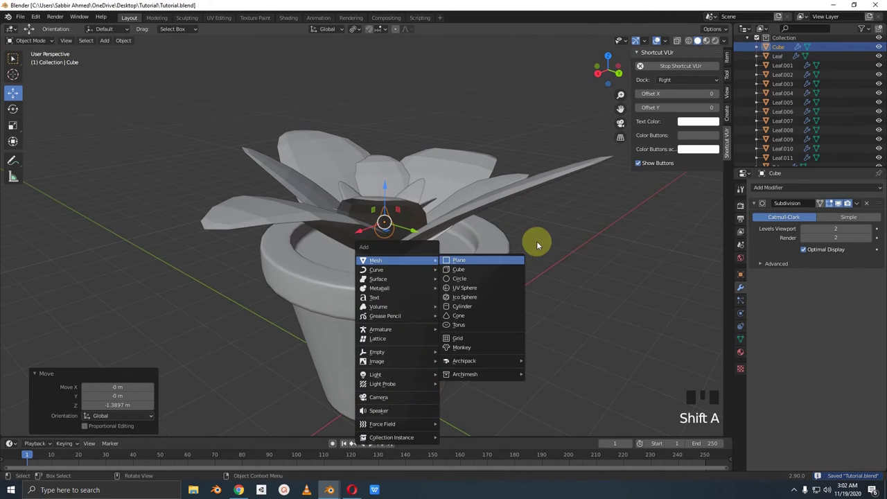
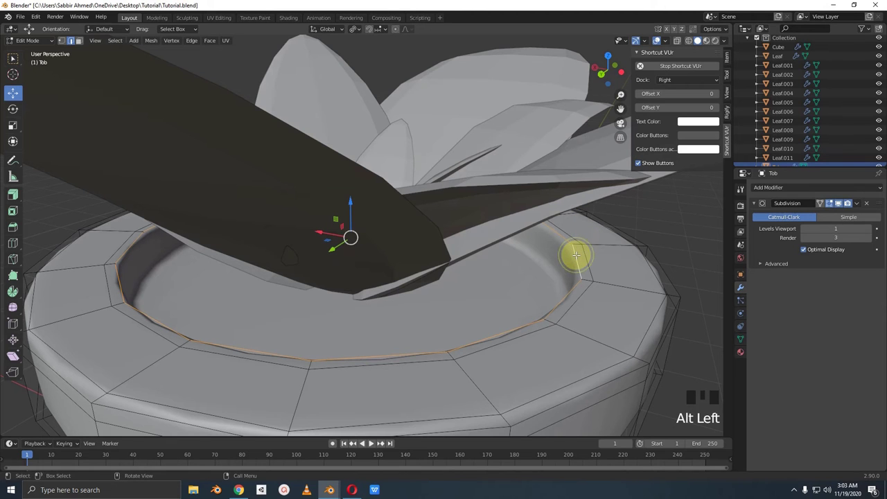
Enter Edit Mode on the pot to work on its inner rim edge loop
key(Tab)
key(Tab)
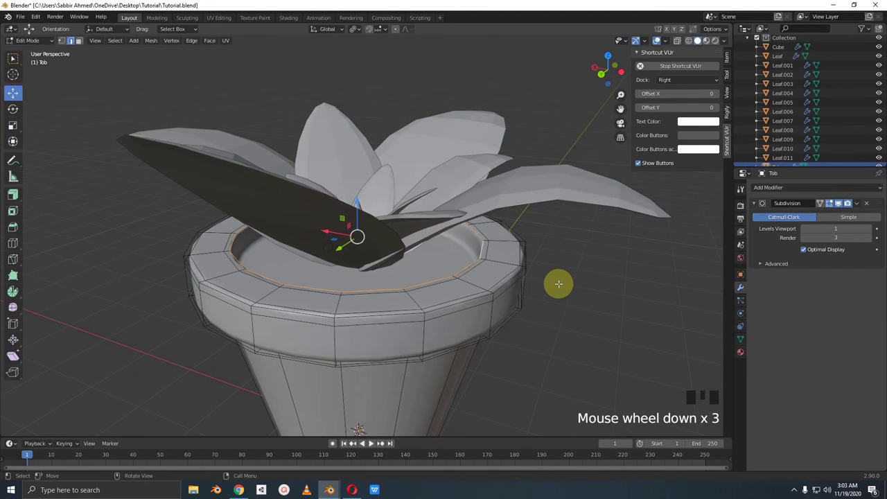
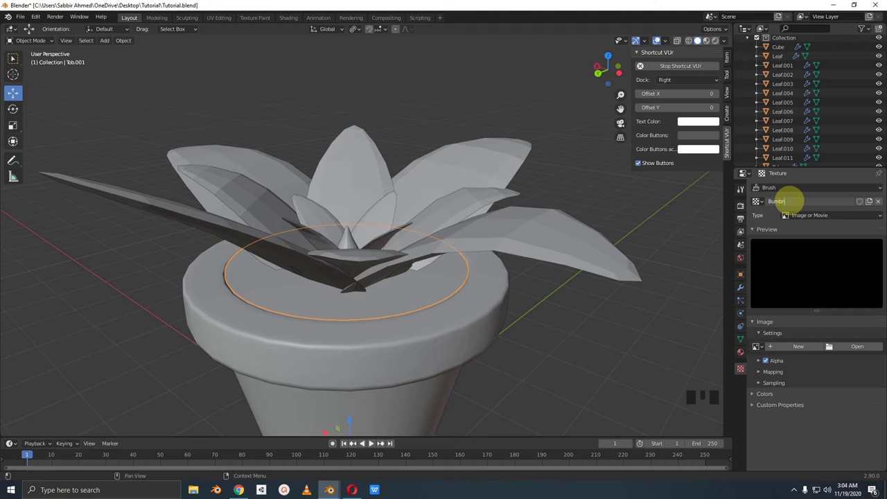
Name the Clouds texture Clound, assign it to the Displace modifier and move the jagged ring vertically
key(BackSpace)
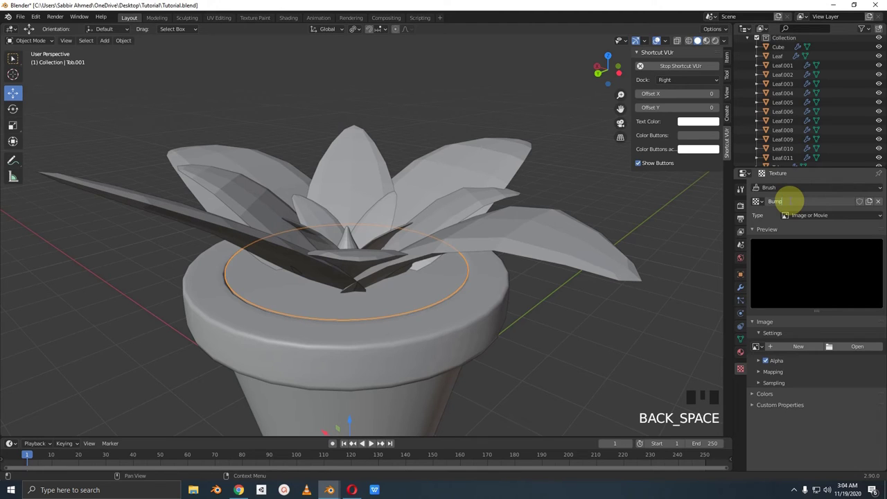
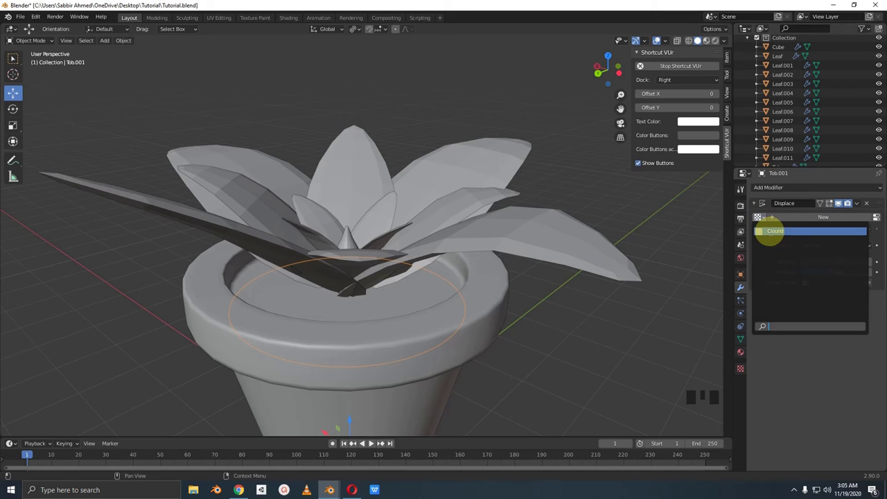
drag(400, 317, 501, 305)
scroll(up, 3)
drag(497, 305, 462, 294)
key(g)
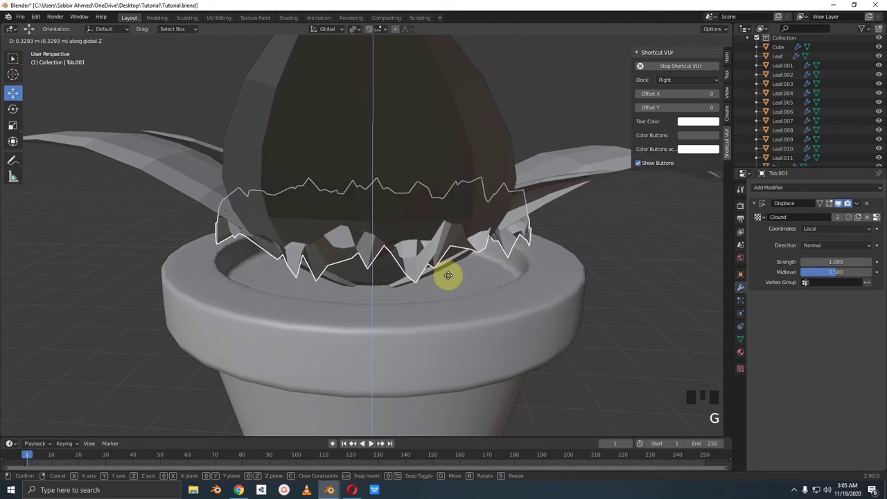
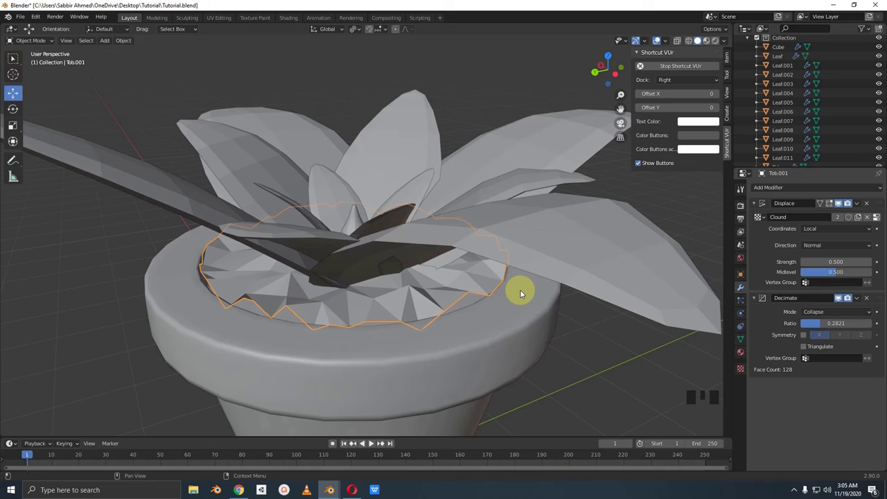
drag(285, 278, 724, 203)
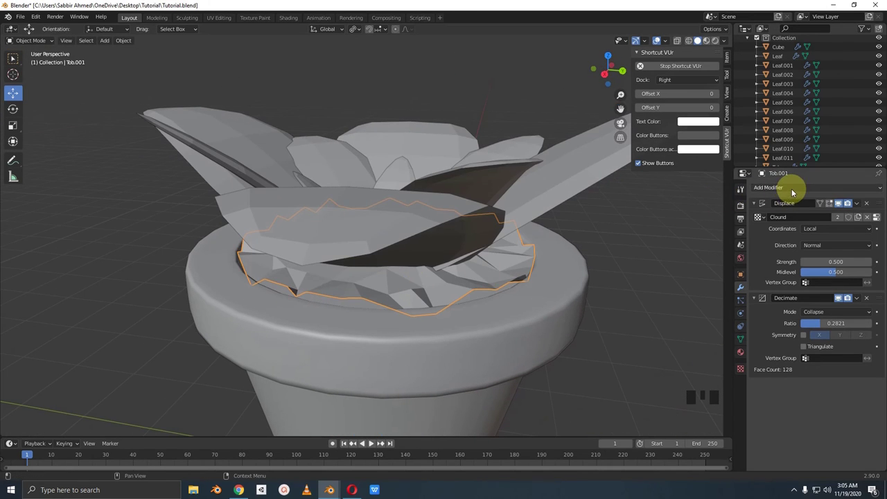
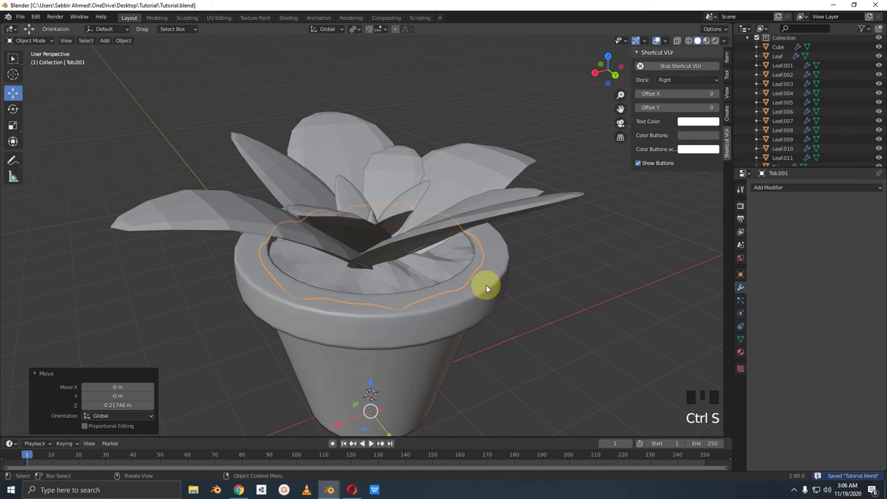
Look around the pot's soil and select the spot for a stone
drag(416, 276, 518, 227)
scroll(down, 3)
drag(503, 241, 493, 226)
click(493, 226)
scroll(up, 3)
middle_click(456, 237)
scroll(up, 3)
drag(463, 257, 459, 247)
Add an Icosphere from the Shift+A menu as the base of a stone
key(shift+a)
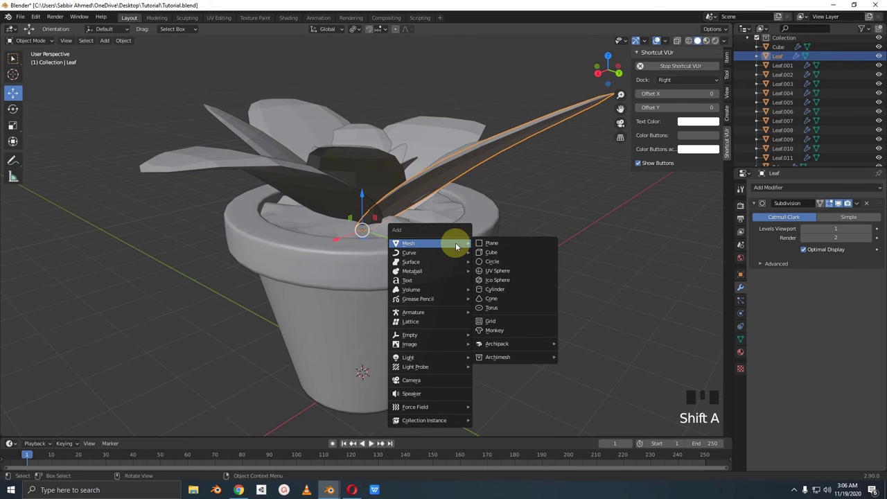
drag(392, 242, 387, 257)
scroll(down, 3)
middle_click(391, 261)
key(shift+a)
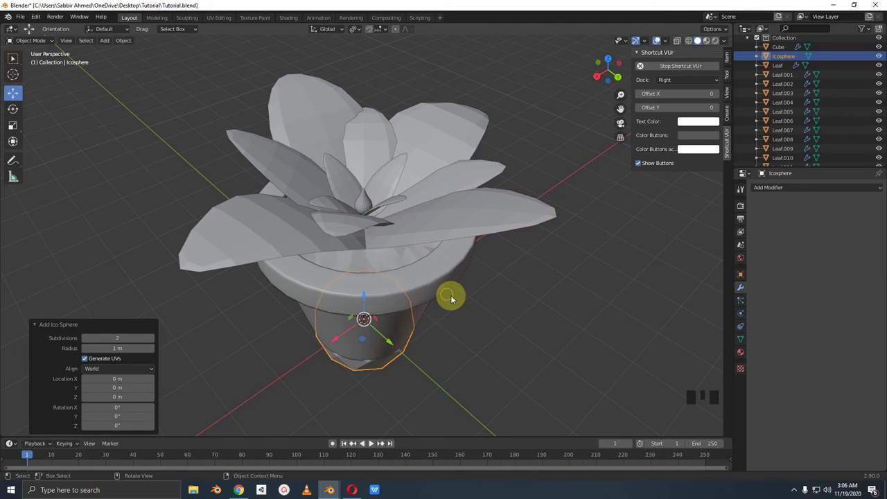
drag(456, 295, 369, 318)
click(370, 317)
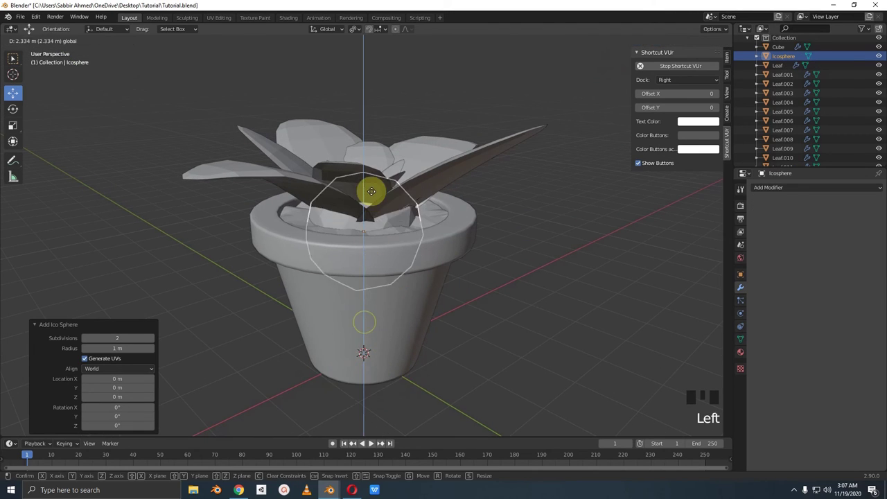
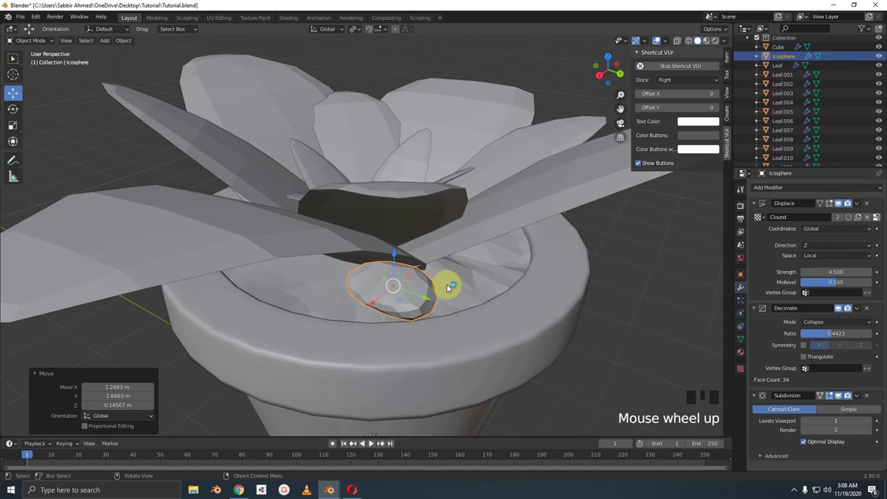
Move the first small stone across the soil inside the pot and resize it
key(g)
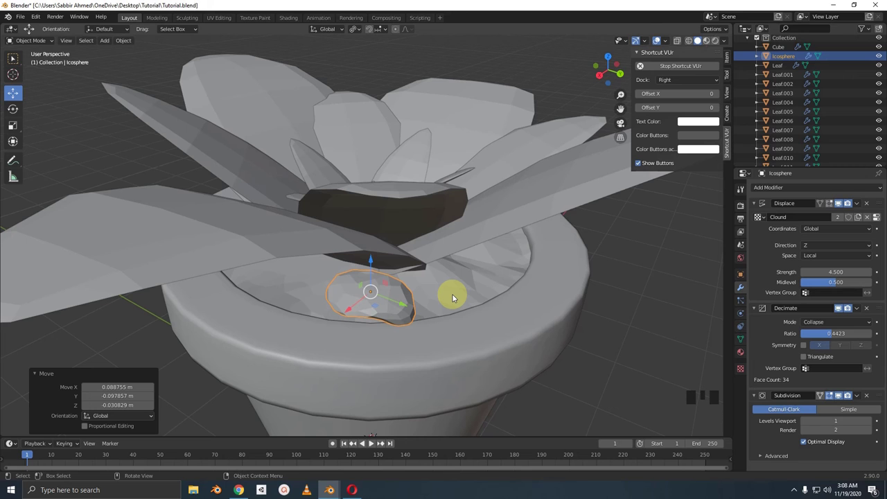
scroll(down, 3)
scroll(up, 3)
drag(369, 295, 334, 286)
key(g)
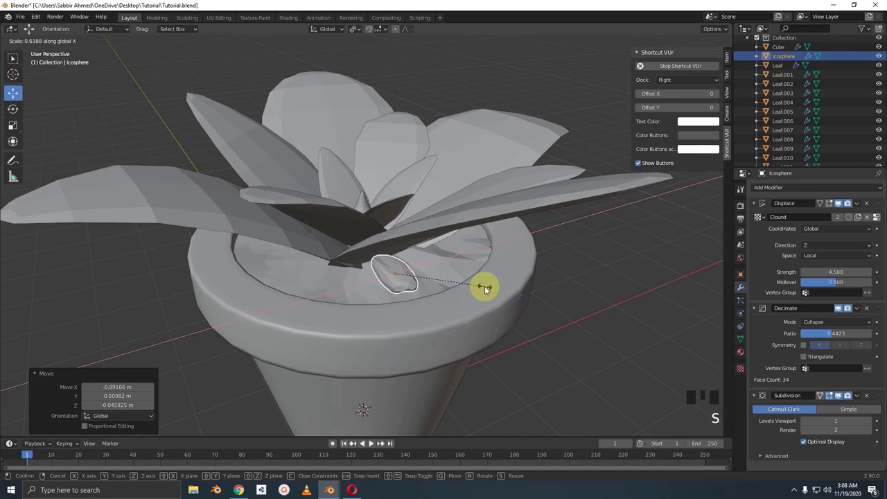
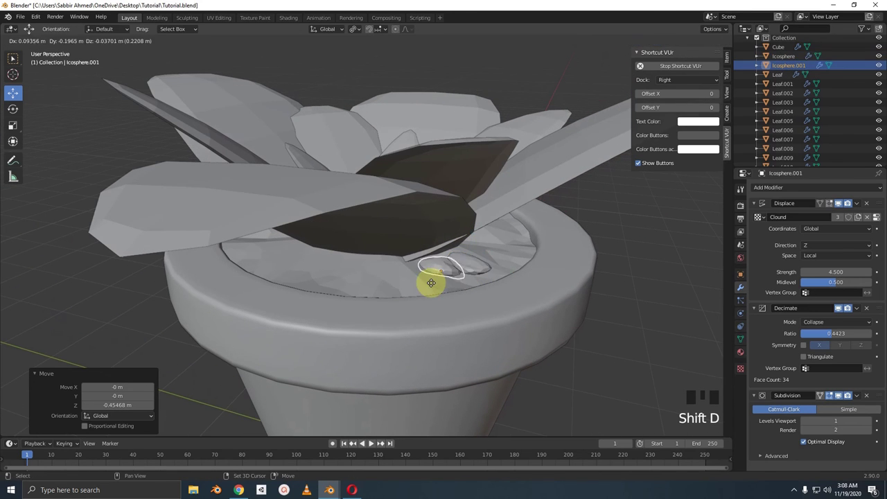
Place the duplicated second stone beside the first, stretch it vertically and select it
click(475, 233)
click(465, 276)
drag(509, 249, 498, 271)
key(s)
drag(461, 268, 409, 231)
click(409, 231)
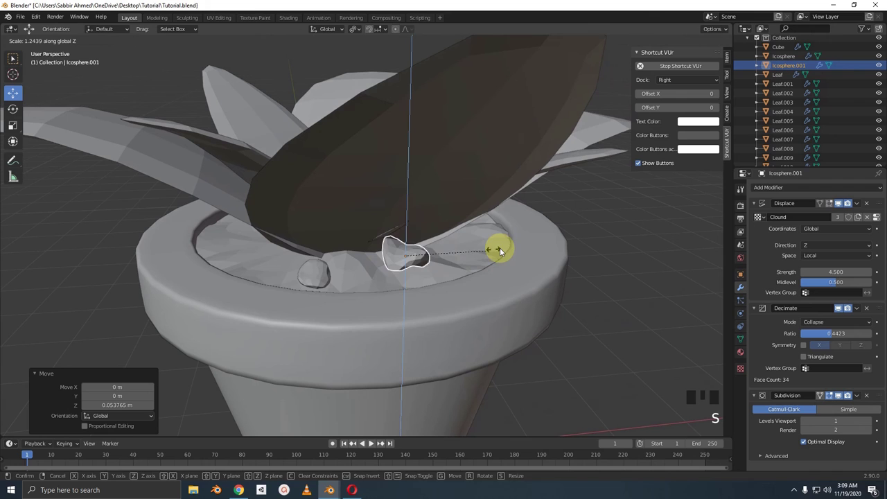
click(411, 225)
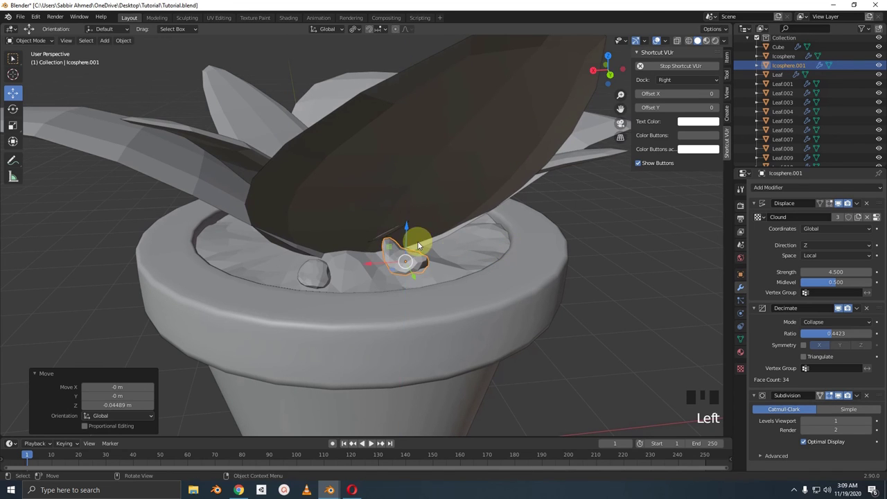
drag(414, 261, 292, 258)
click(293, 258)
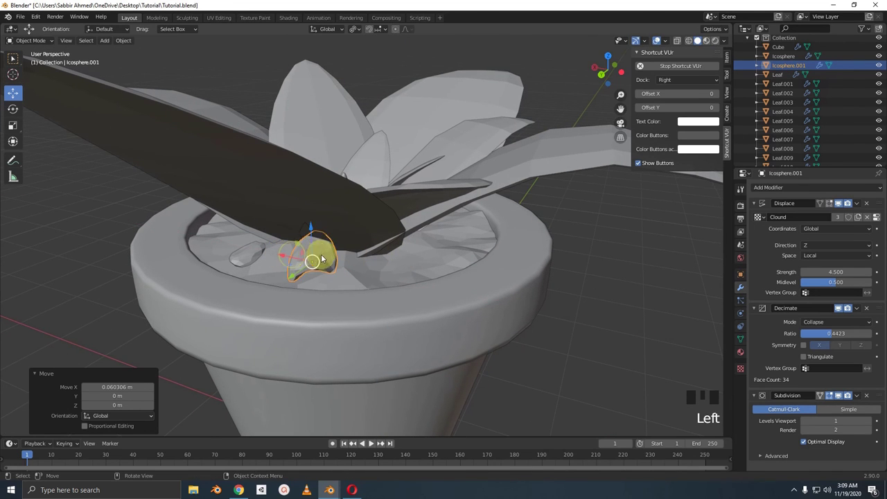
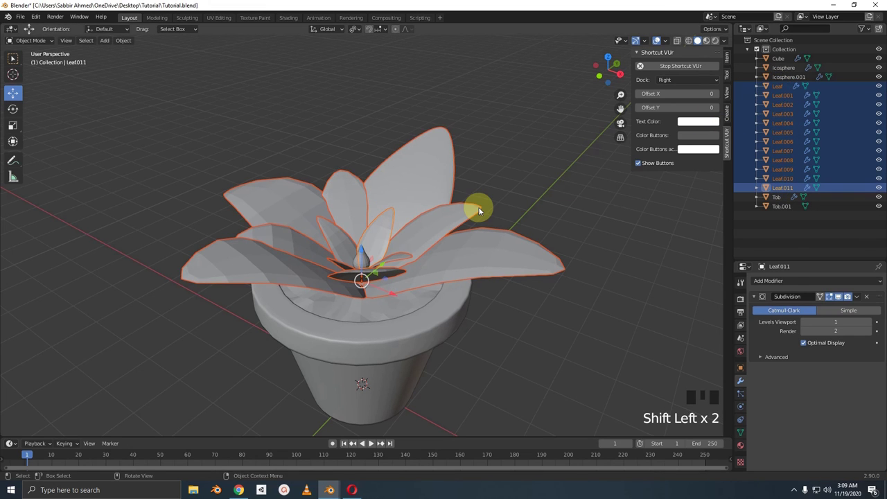
Copy the Leaf's Subdivision modifier to all selected leaves via Ctrl+L Copy Modifiers
key(ctrl+l)
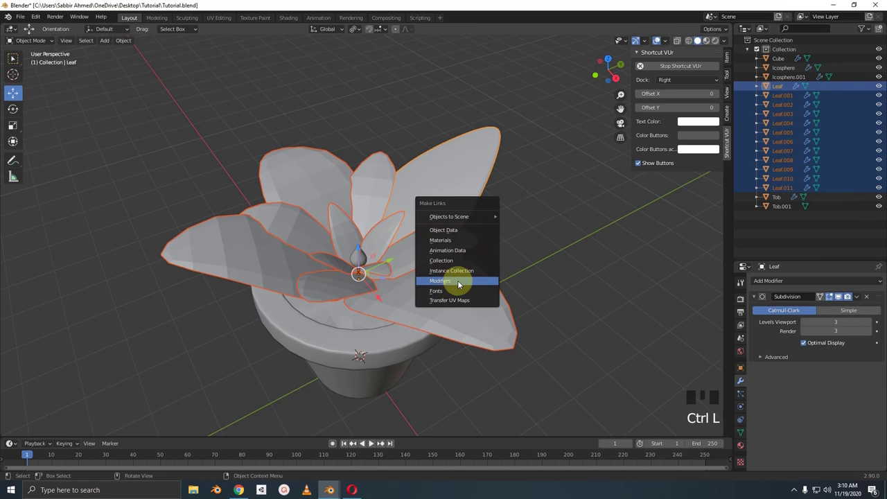
drag(406, 272, 525, 243)
click(524, 243)
drag(524, 252, 517, 225)
Adjust a single petal, then select everything and switch petals, pot and stones to smooth shading
click(518, 225)
drag(500, 233, 543, 246)
key(ctrl+s)
drag(479, 235, 482, 201)
drag(481, 200, 543, 249)
key(a)
drag(447, 204, 389, 256)
drag(388, 257, 468, 259)
click(468, 260)
drag(494, 287, 397, 278)
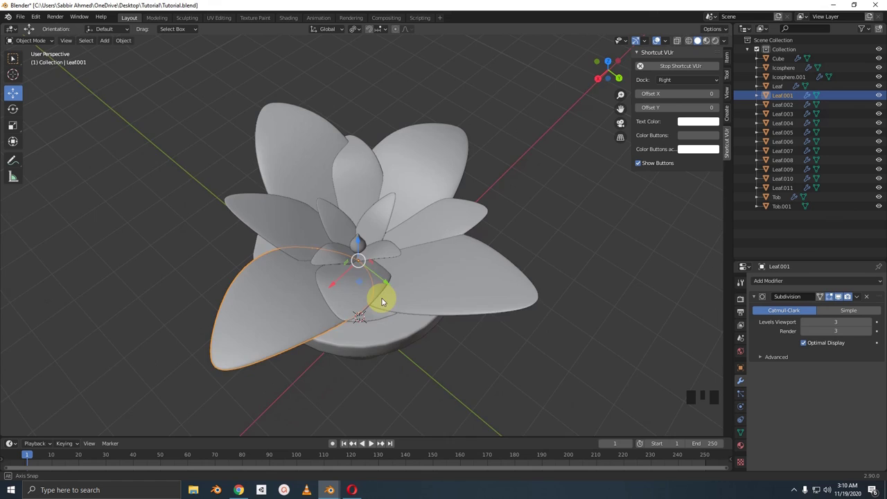
Orbit around the flower and rotate one petal a few degrees into a better angle
scroll(down, 3)
drag(464, 279, 567, 289)
scroll(up, 3)
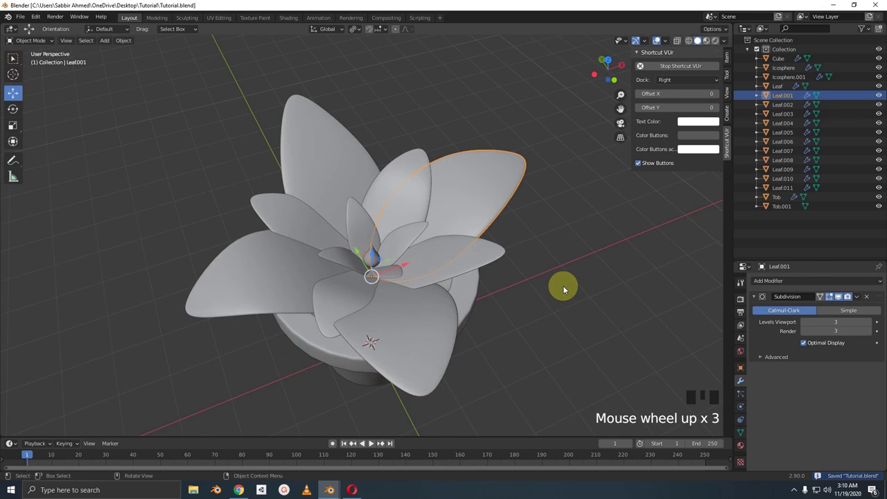
drag(555, 291, 321, 265)
drag(321, 264, 344, 274)
drag(345, 268, 289, 253)
drag(289, 253, 302, 253)
drag(306, 250, 479, 269)
key(r)
drag(498, 279, 285, 273)
click(286, 273)
Rotate another petal, select the front petal and save the file
drag(323, 235, 327, 245)
drag(379, 260, 477, 240)
key(r)
drag(403, 263, 367, 269)
drag(367, 270, 414, 274)
drag(329, 262, 298, 256)
click(298, 255)
drag(432, 255, 493, 256)
key(ctrl+s)
key(shift+a)
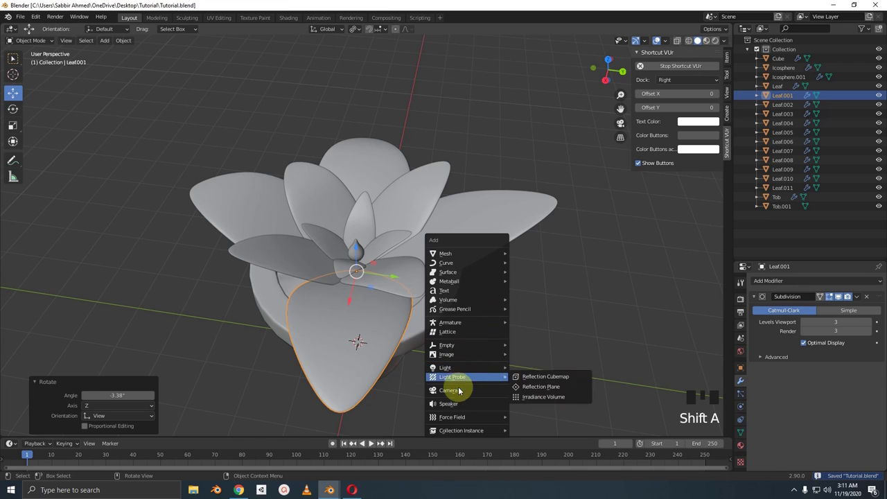
Look through the new camera and align it to the elevated view of the potted flower
key(KP_0)
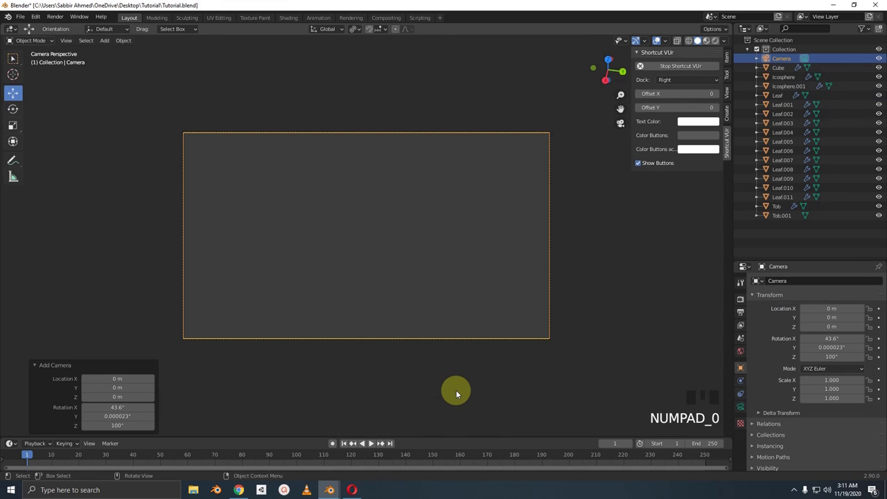
key(`)
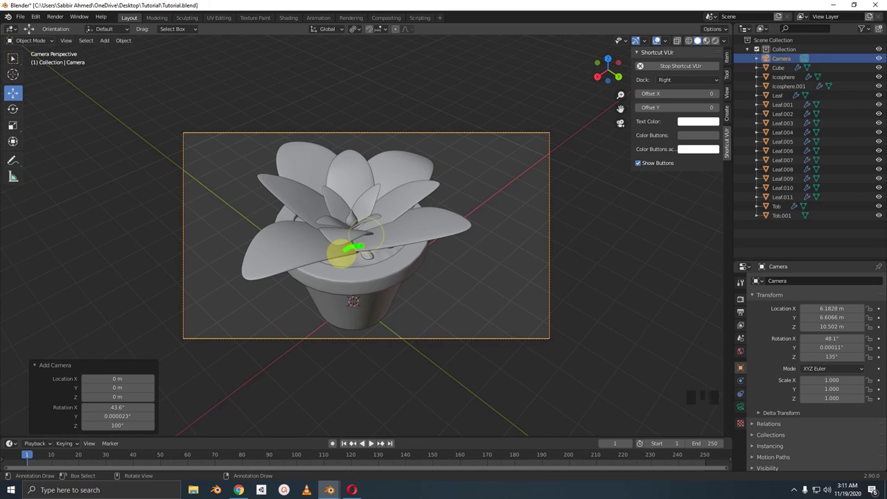
click(421, 229)
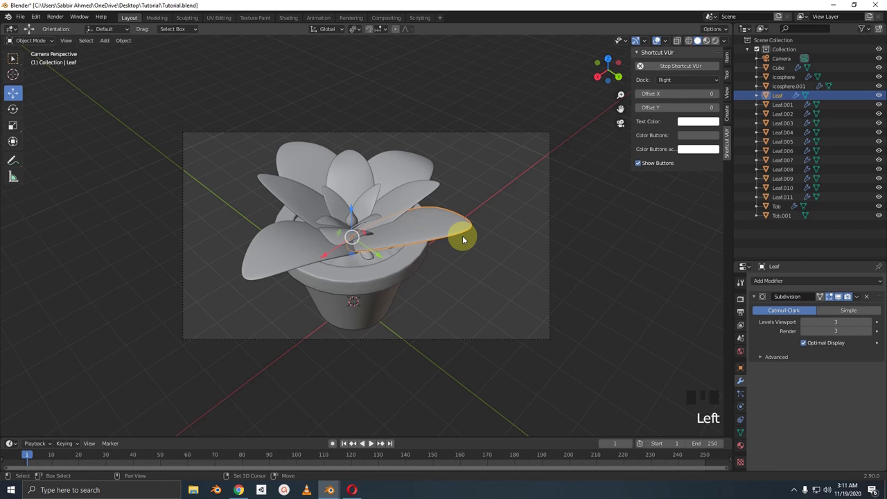
Duplicate the front petal and rotate the copy into place at the front of the flower
key(shift+d)
key(r)
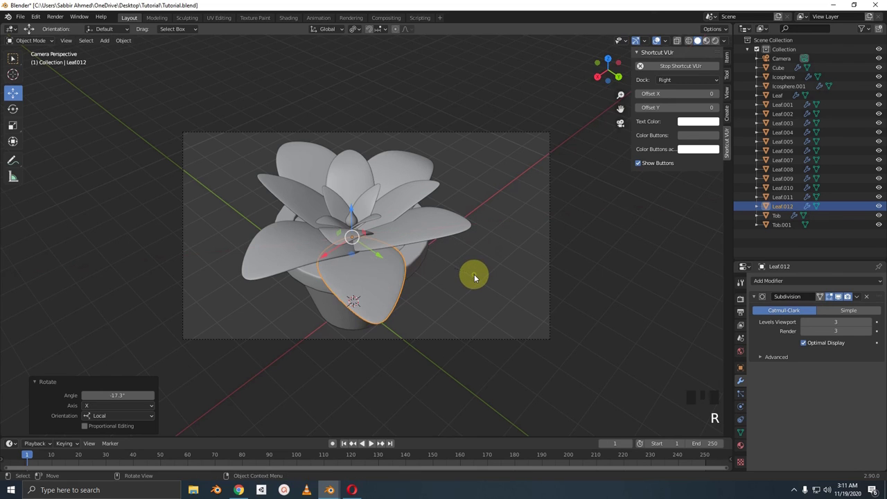
drag(442, 253, 494, 214)
scroll(up, 3)
drag(469, 262, 532, 269)
key(r)
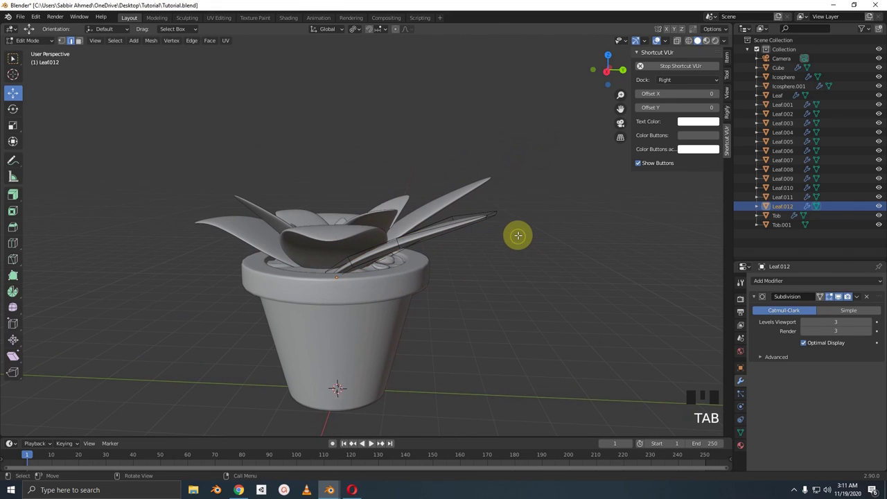
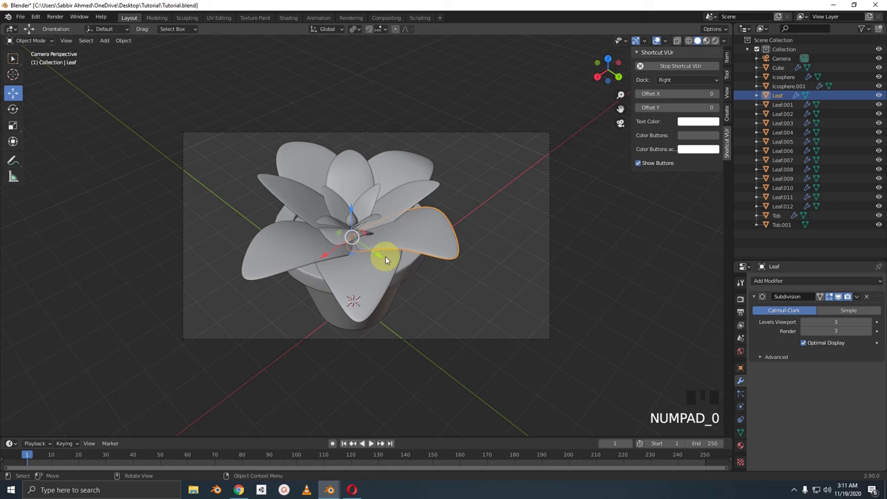
Save the file, reshape the new petal's tip in Edit Mode and select it for resizing
key(ctrl+s)
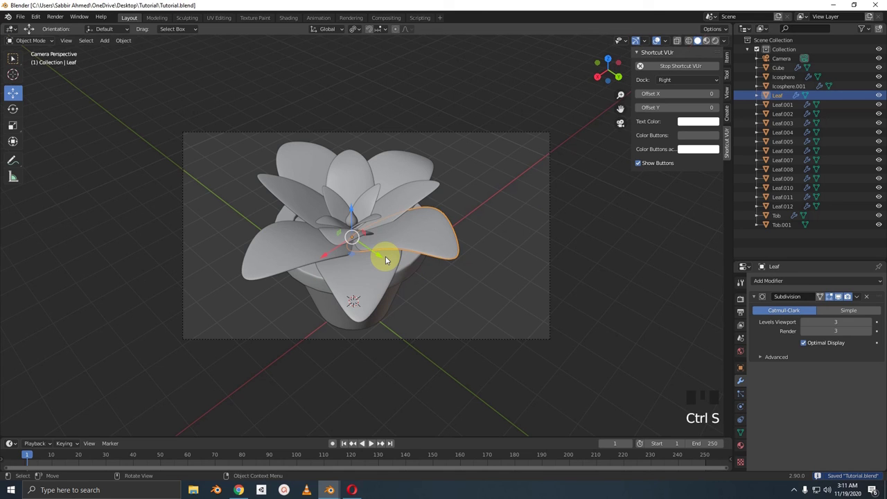
drag(390, 254, 392, 297)
key(Tab)
key(Tab)
click(392, 297)
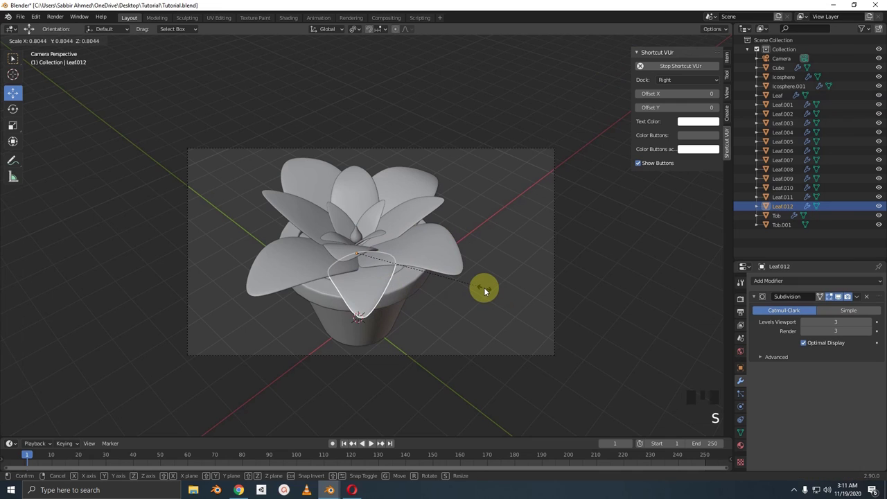
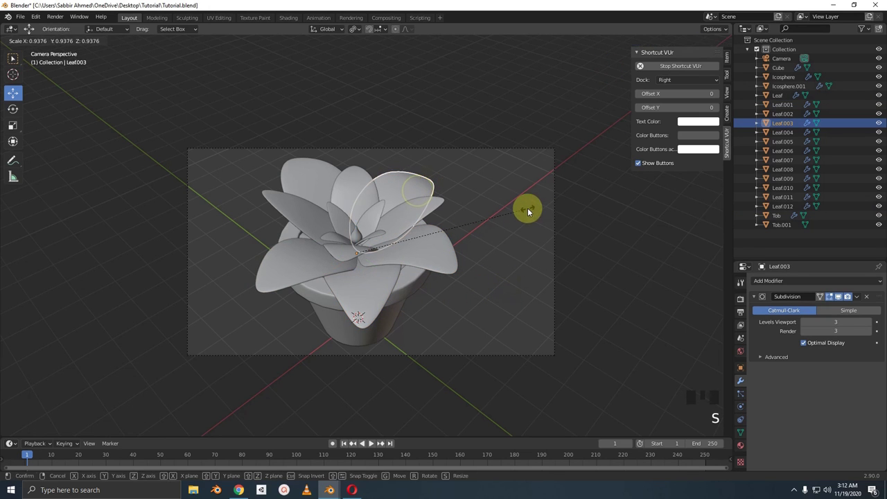
Scale petals individually — front one to about 0.78, another to 1.09 — and save the file
click(309, 186)
drag(386, 209, 400, 213)
drag(407, 216, 437, 219)
key(s)
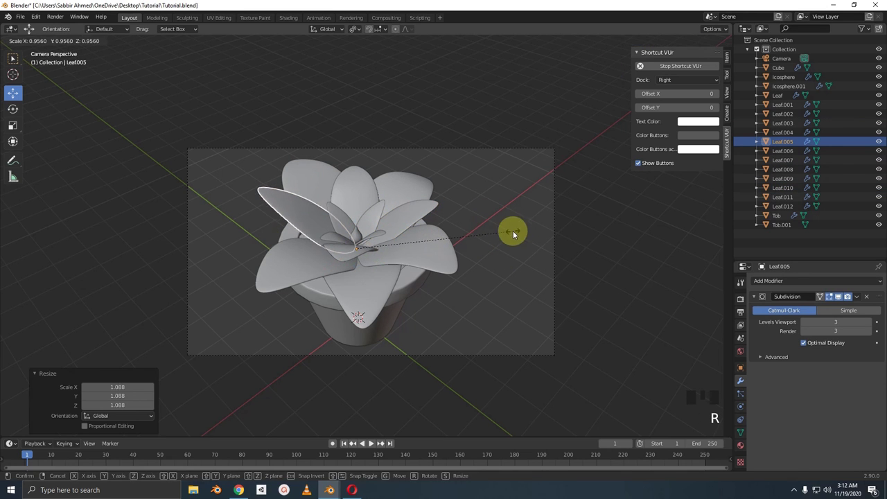
click(389, 233)
key(ctrl+s)
key(`)
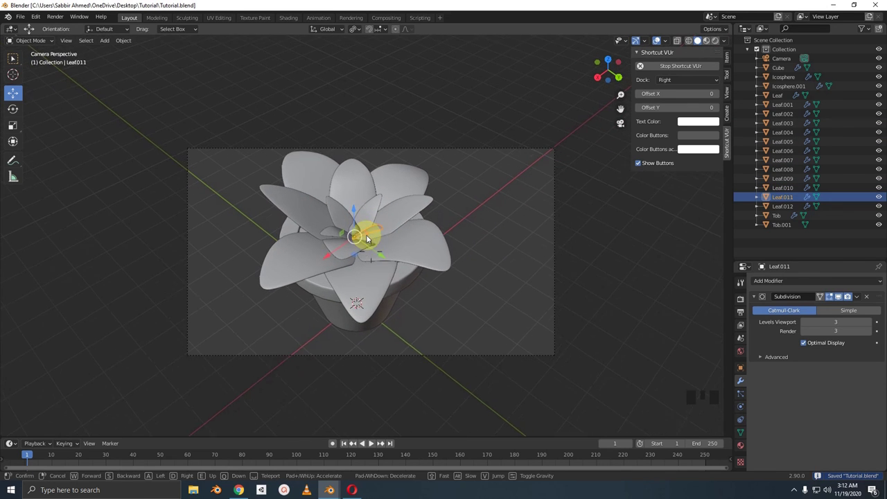
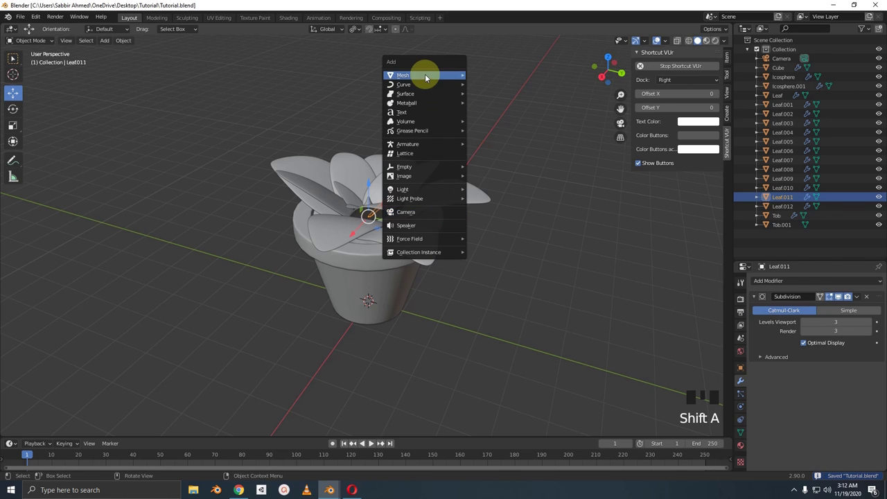
Add a plane beneath the flower and scale it about 26.4 times into a backdrop
scroll(down, 3)
key(s)
key(KP_0)
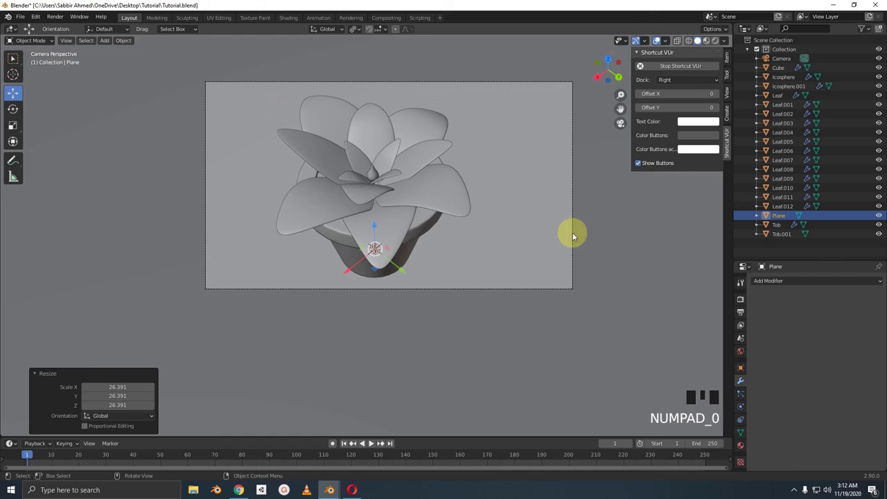